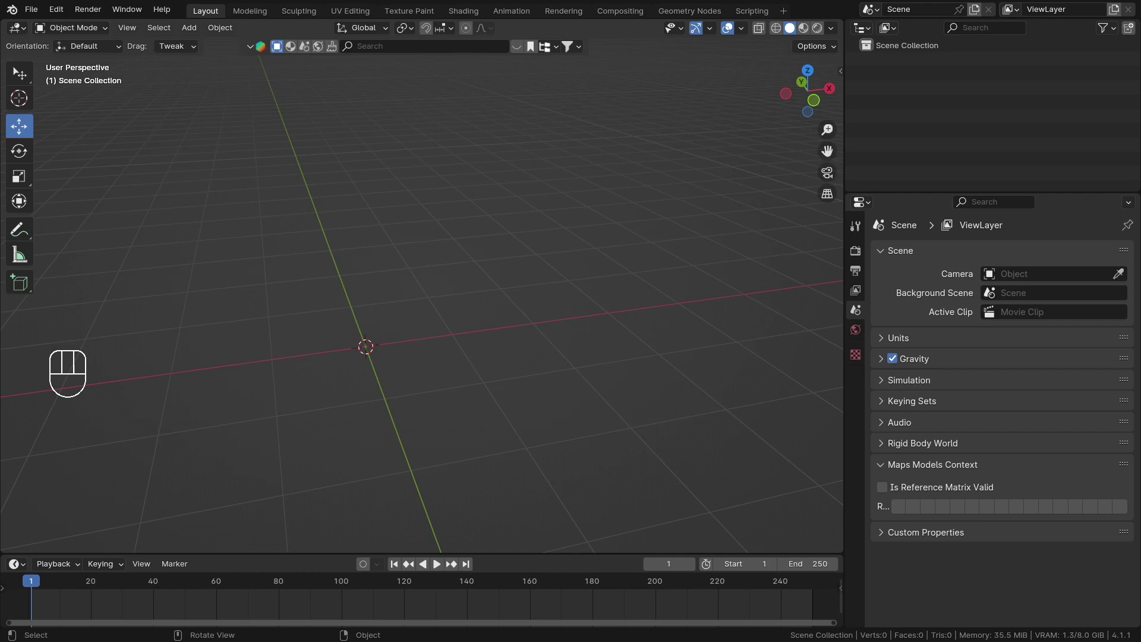
Add a new armature to the empty scene at the world origin
middle_click(537, 285)
key(shift+a)
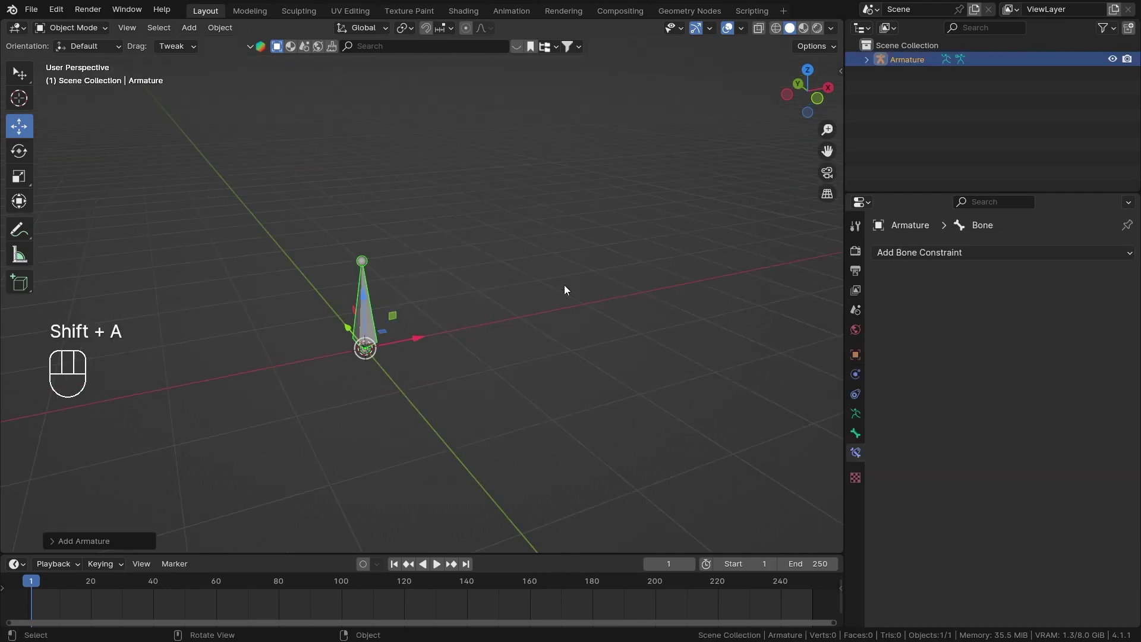
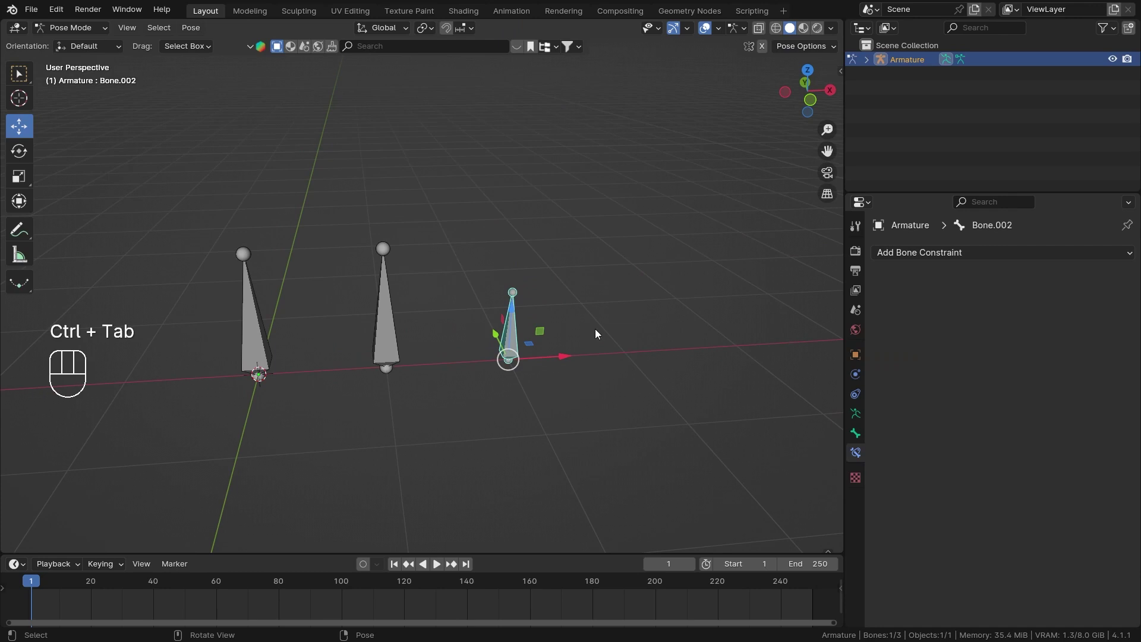
Enable bone Names and Axes in the armature's Viewport Display settings
drag(565, 357, 194, 371)
drag(198, 325, 301, 329)
middle_click(365, 363)
drag(378, 376, 392, 366)
click(538, 360)
middle_click(544, 324)
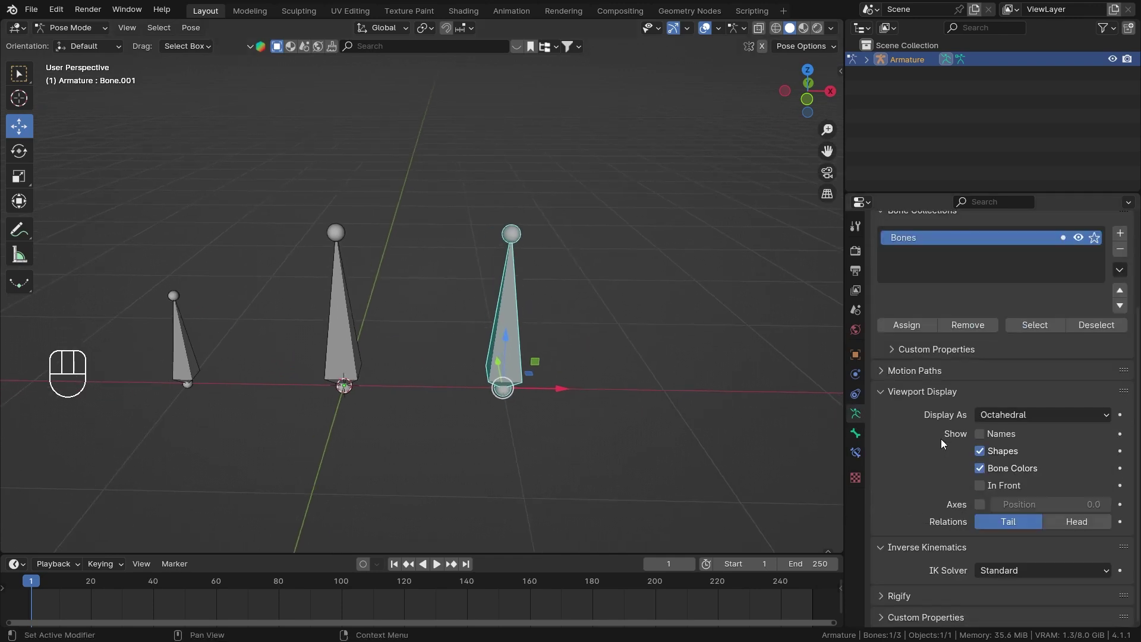
click(981, 436)
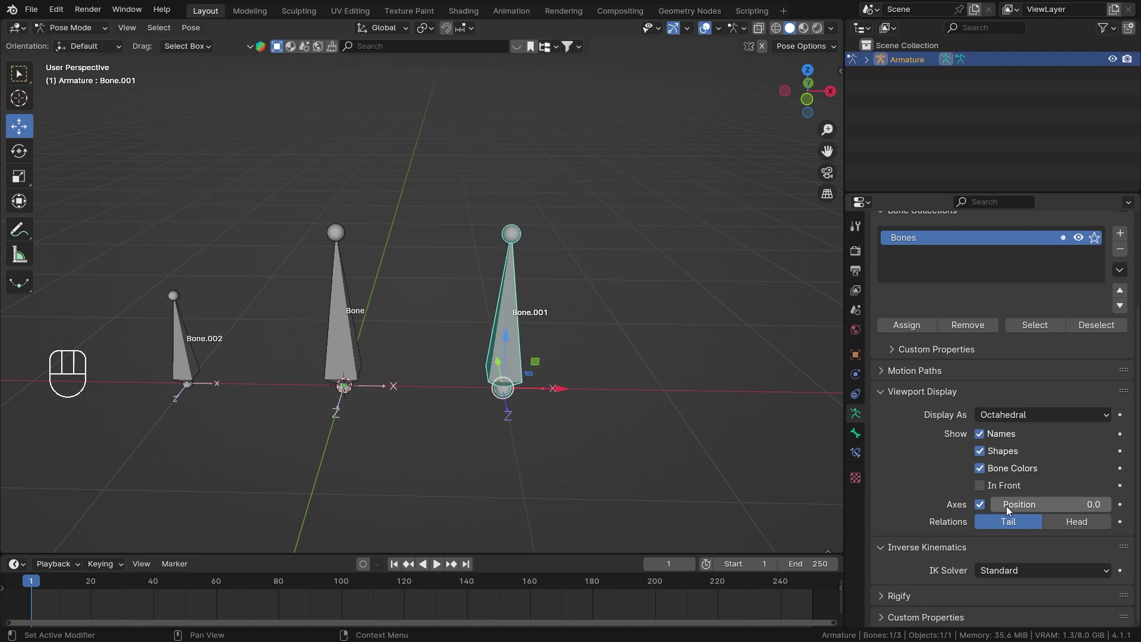
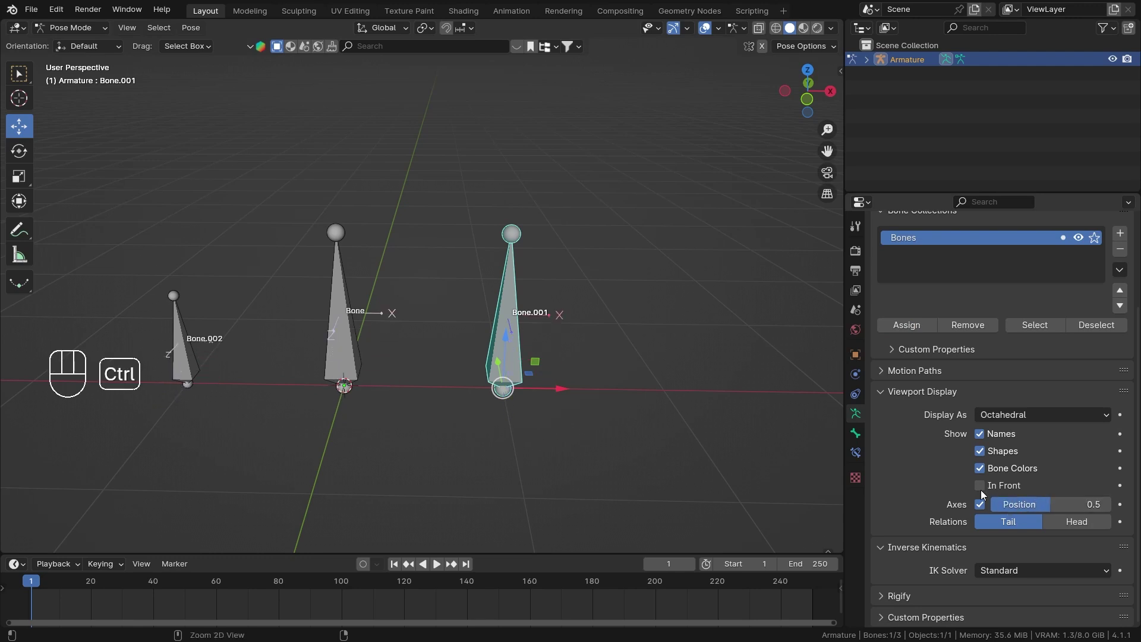
Select Bone.001 in Pose Mode and bring up its Bone Constraint properties
middle_click(560, 346)
key(z)
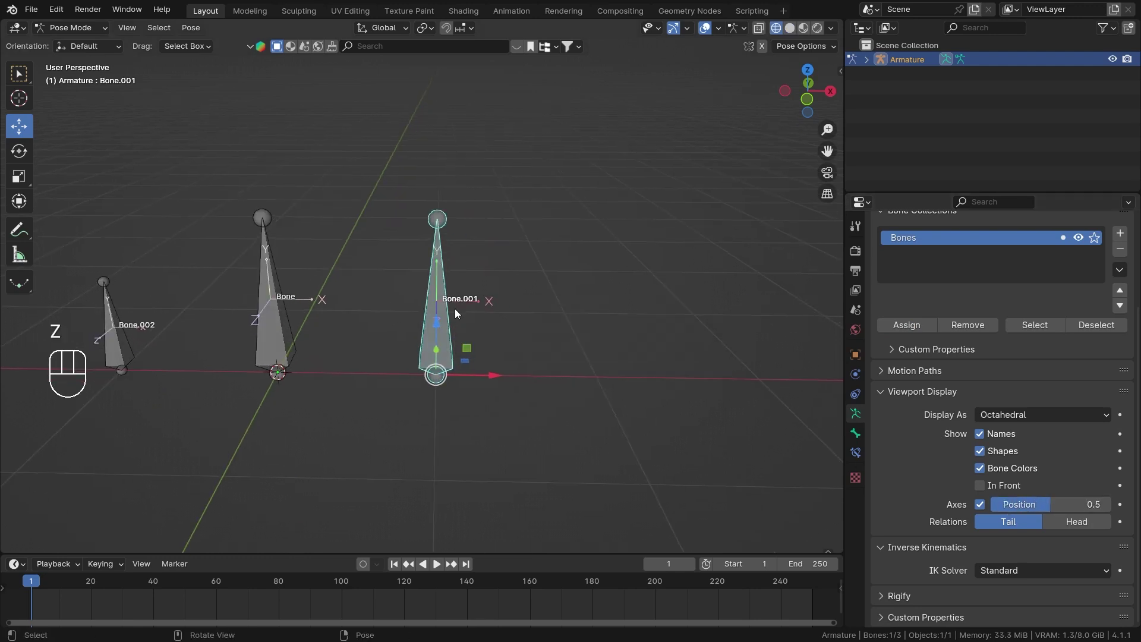
middle_click(347, 316)
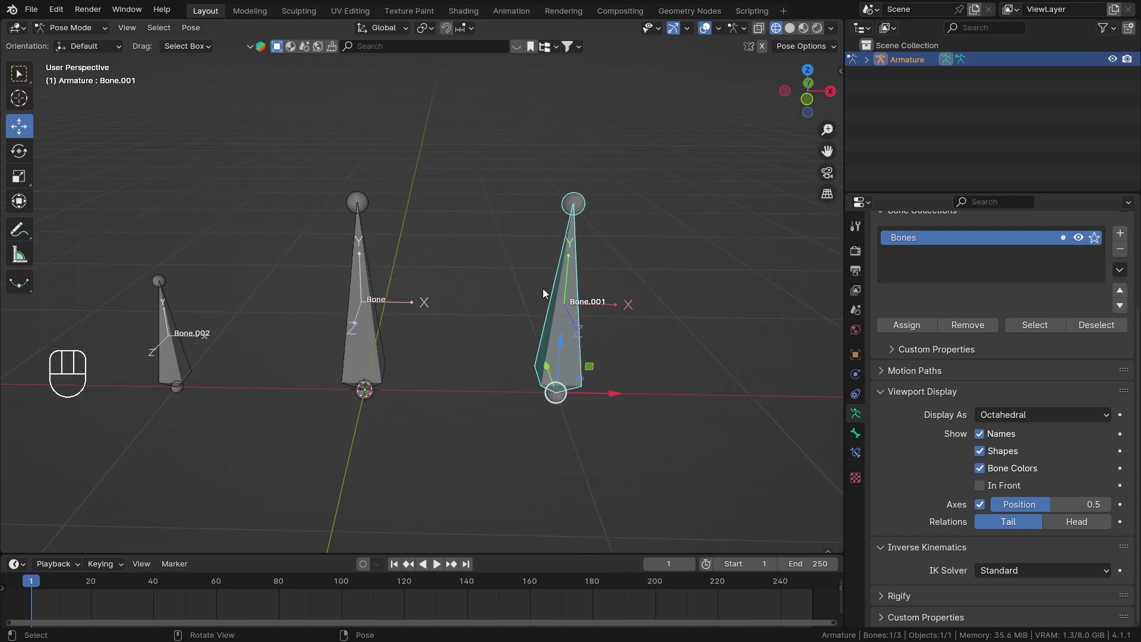
middle_click(570, 317)
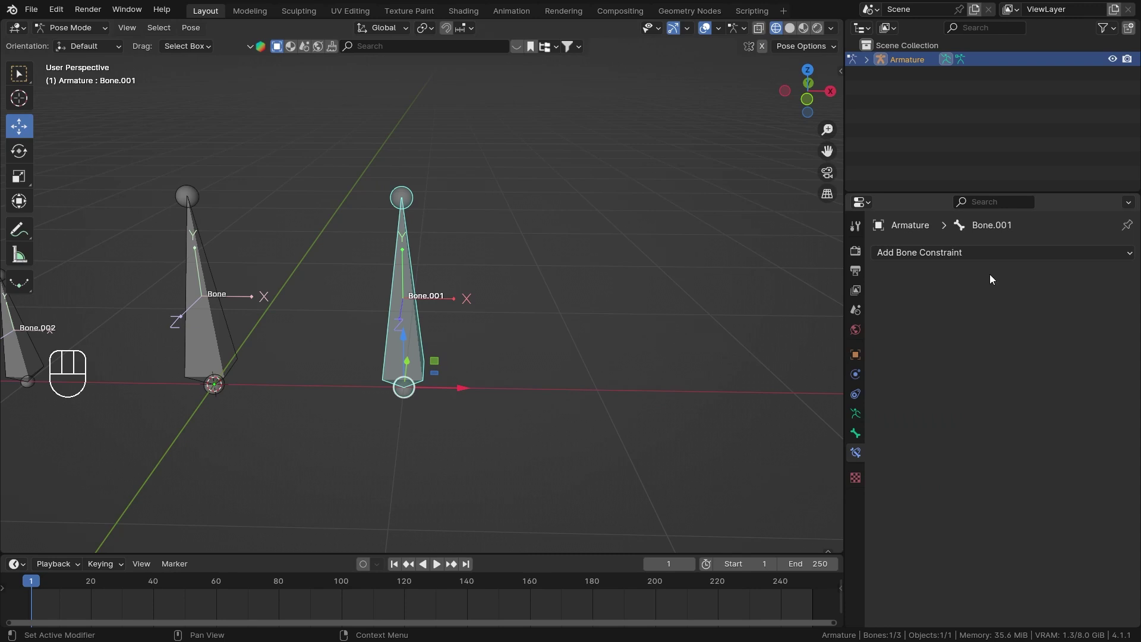
Add a Pivot constraint to Bone.001 and test-rotate the bone
drag(1015, 256, 1075, 386)
middle_click(491, 354)
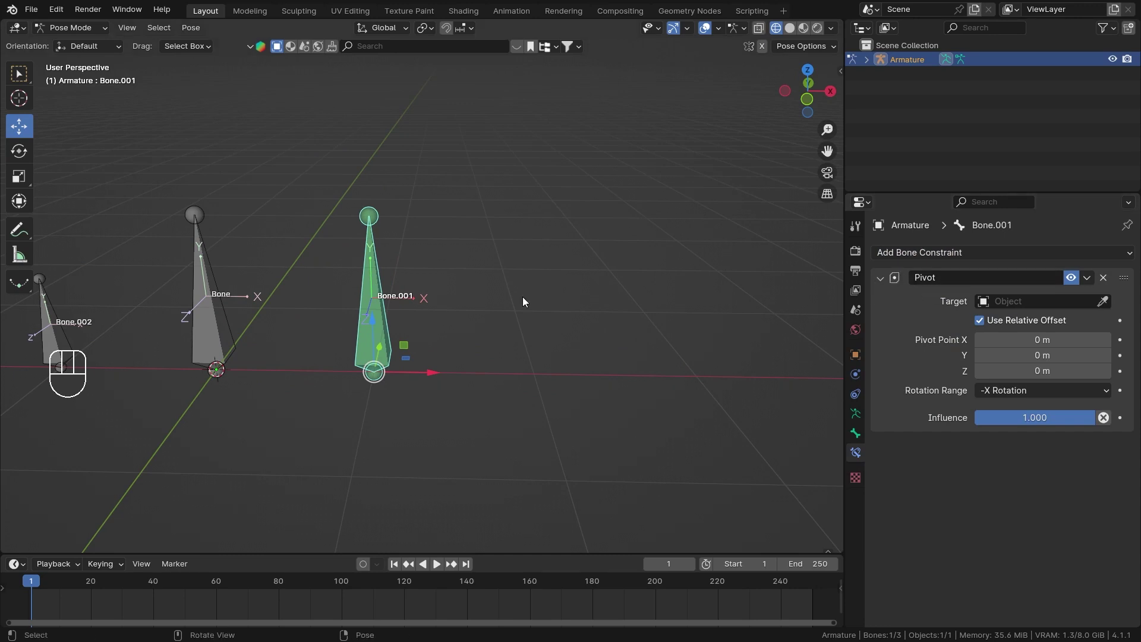
key(r)
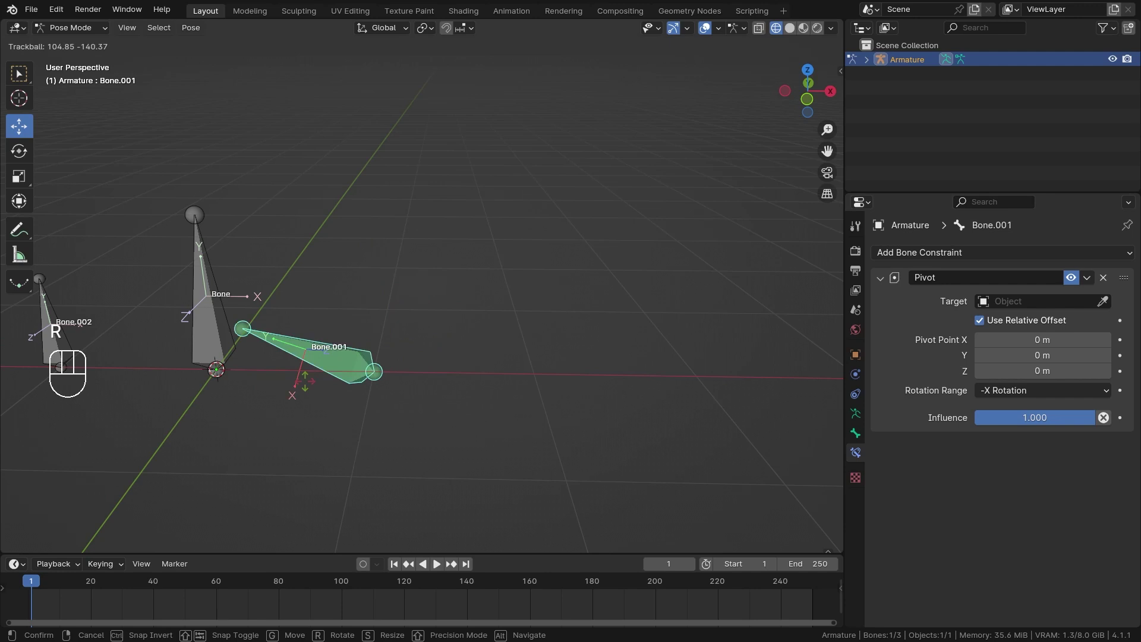
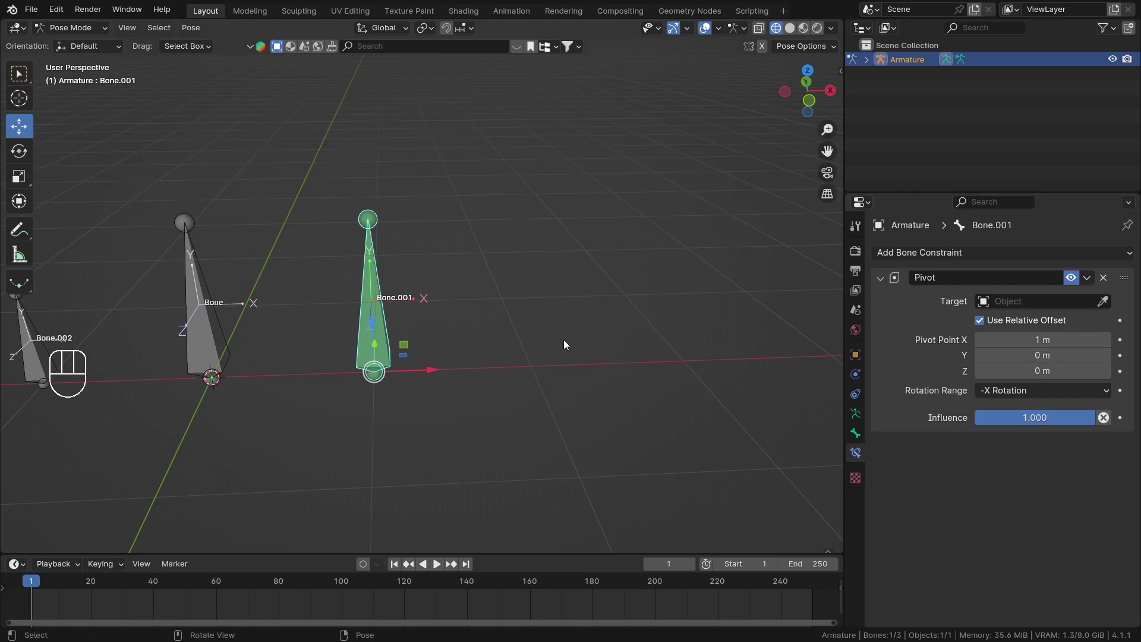
Change the Pivot constraint's Rotation Range from -X Rotation to Always
middle_click(633, 274)
middle_click(625, 267)
key(r)
key(r)
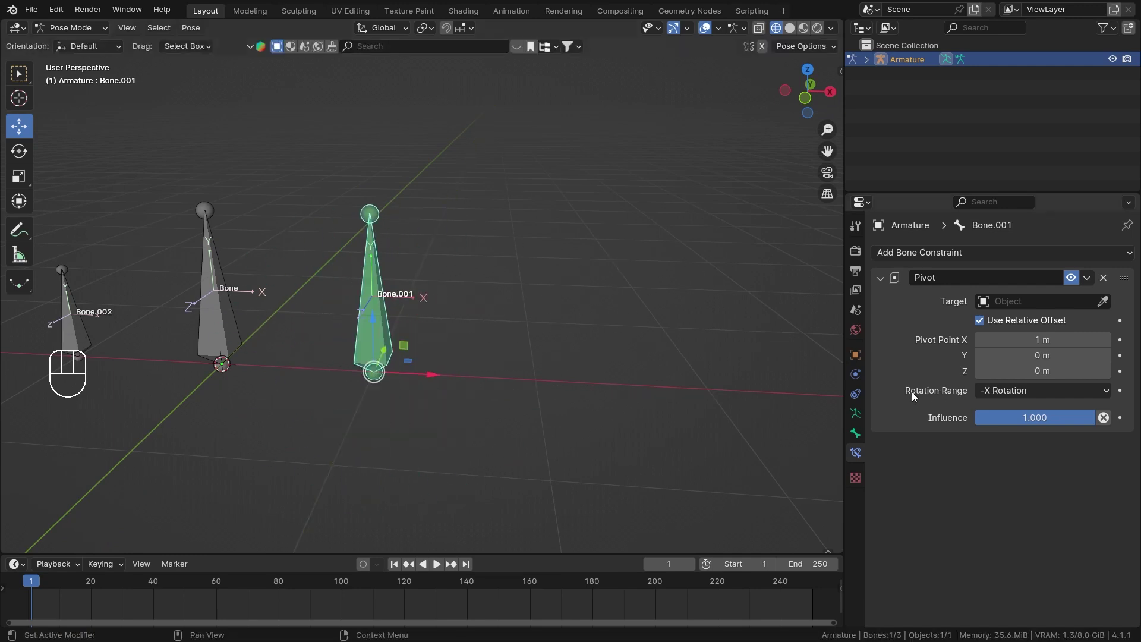
drag(1006, 395, 1004, 412)
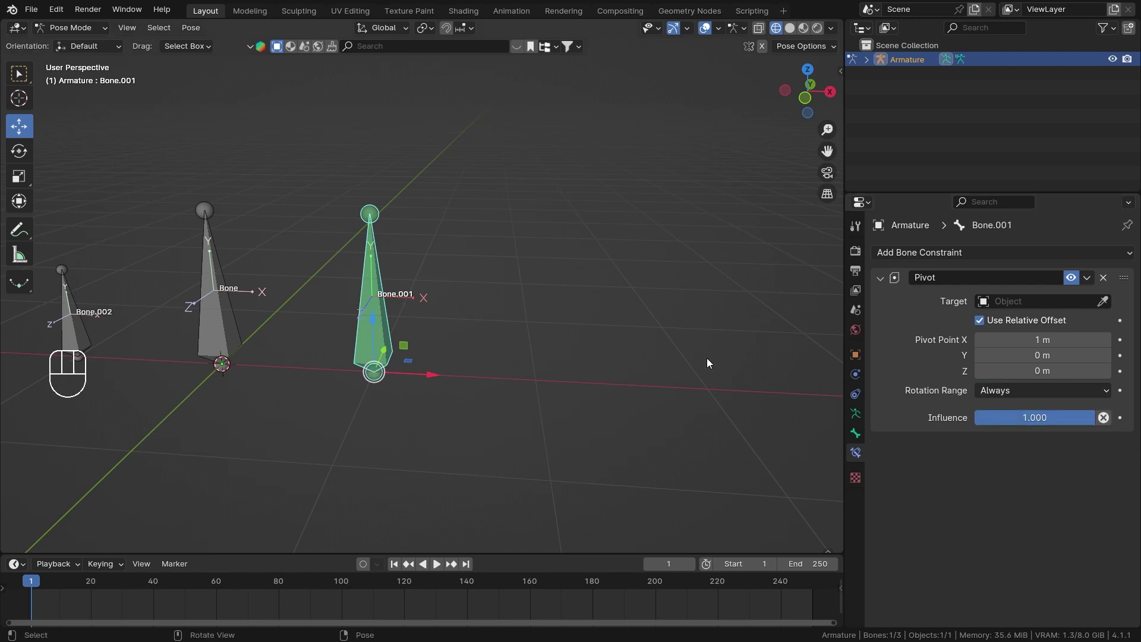
Test-rotate Bone.001 around the 1 m X-offset pivot from several view angles, leaving it at rest
key(r)
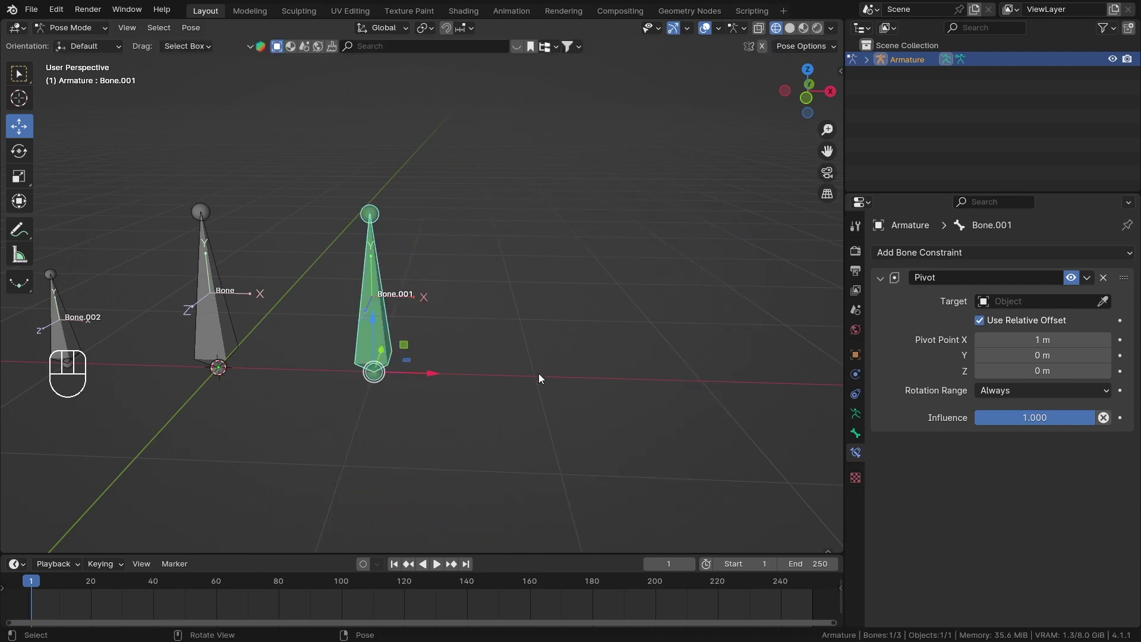
drag(617, 272, 624, 321)
key(r)
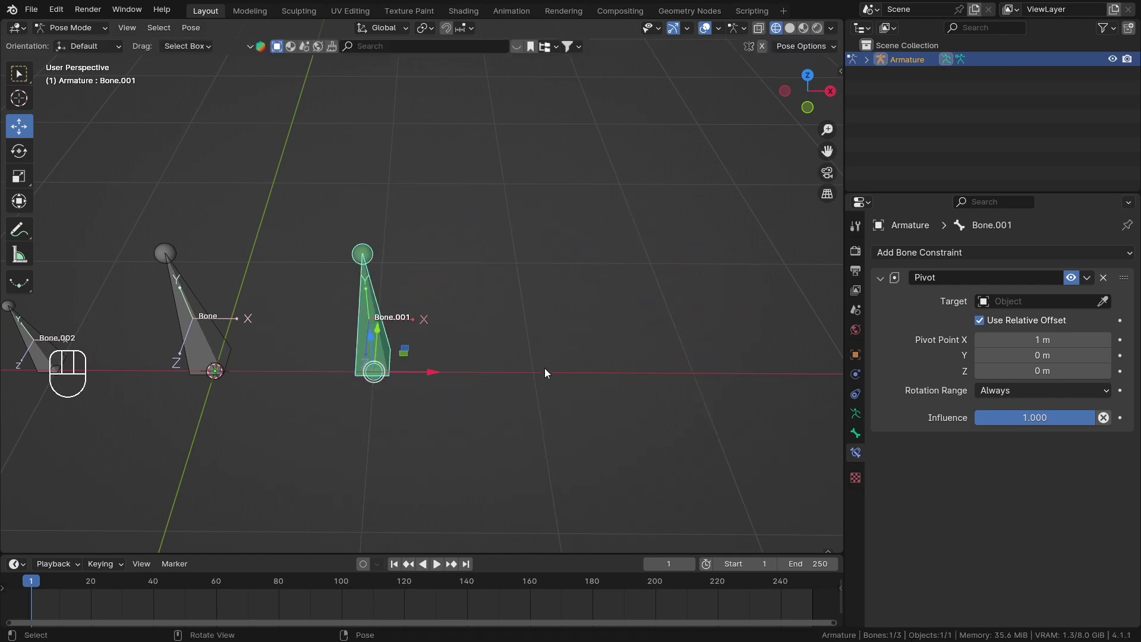
drag(302, 312, 312, 285)
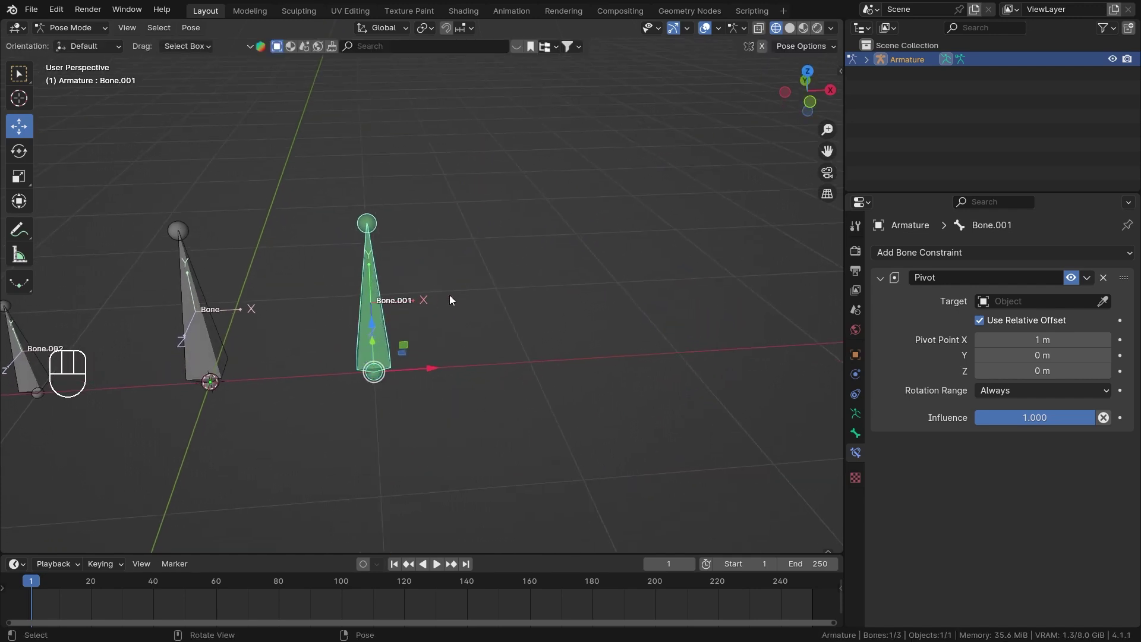
key(r)
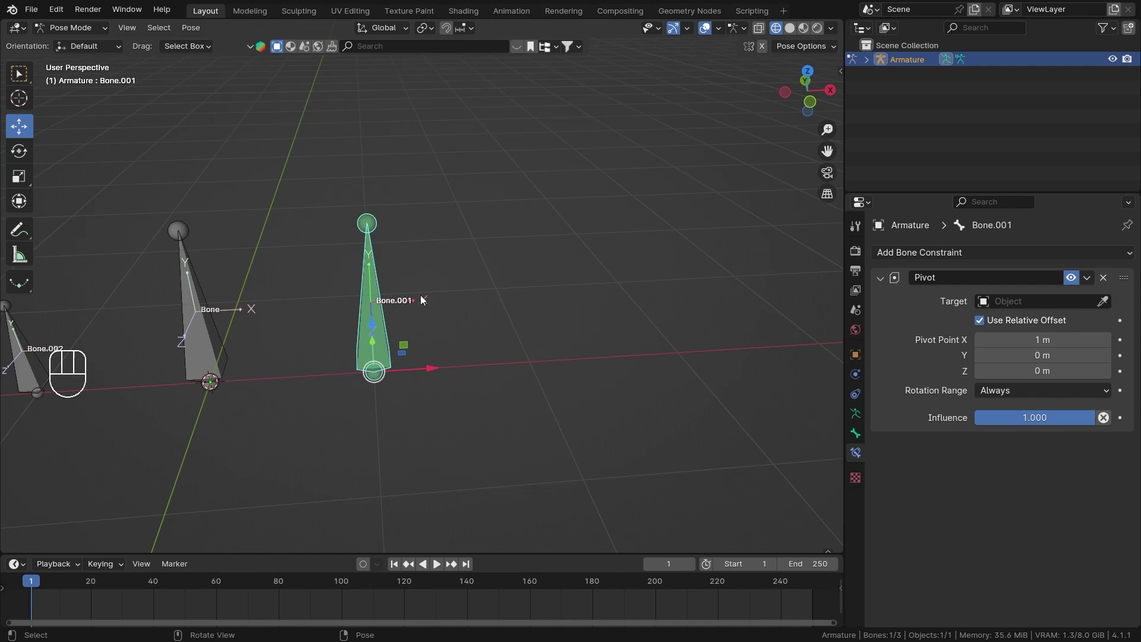
key(r)
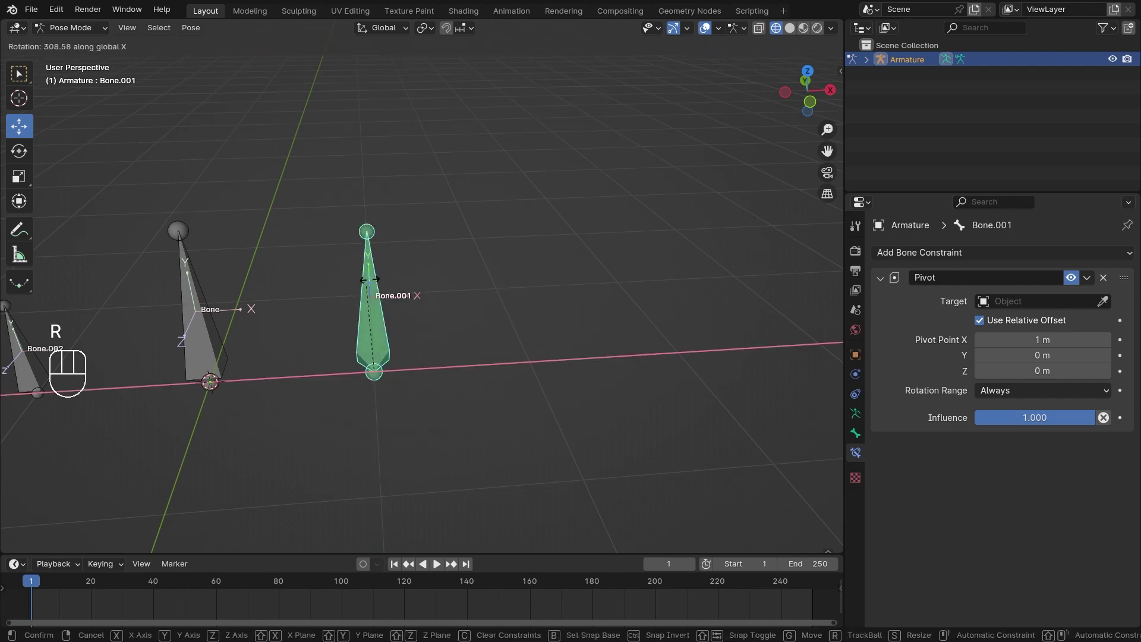
middle_click(398, 290)
drag(429, 357, 284, 417)
drag(315, 384, 394, 375)
middle_click(521, 413)
drag(532, 394, 523, 352)
key(r)
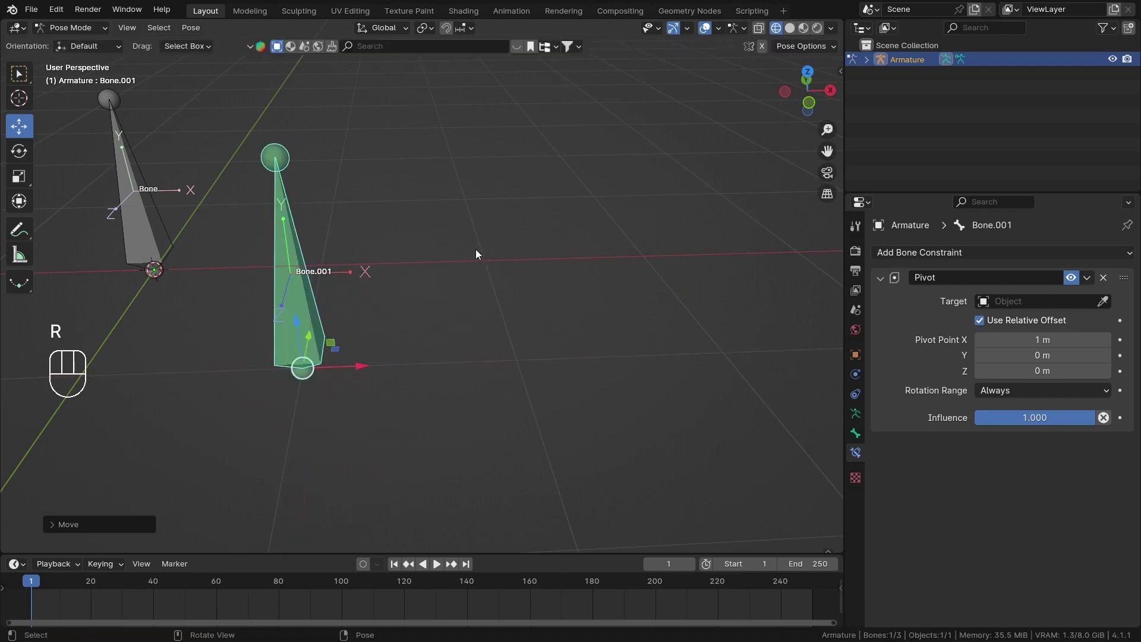
middle_click(450, 265)
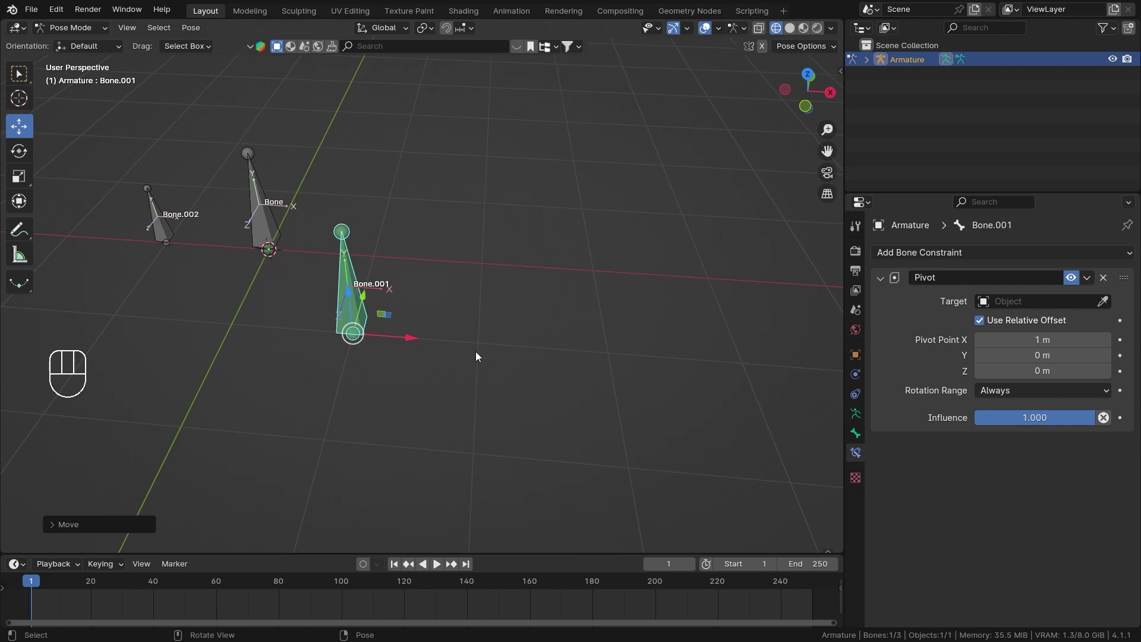
key(r)
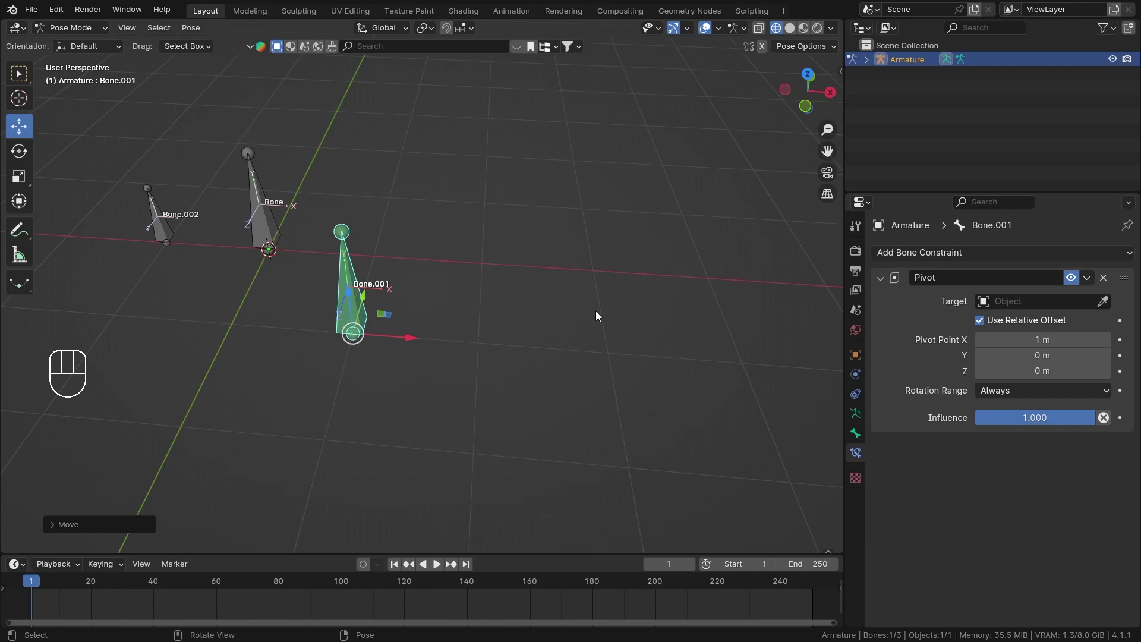
key(r)
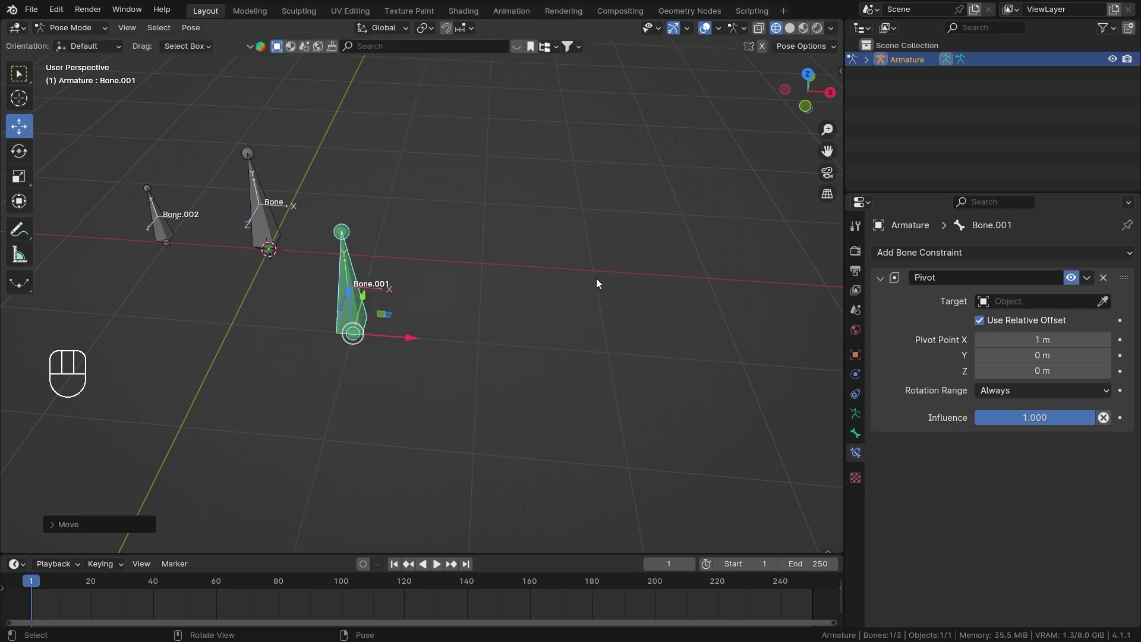
key(r)
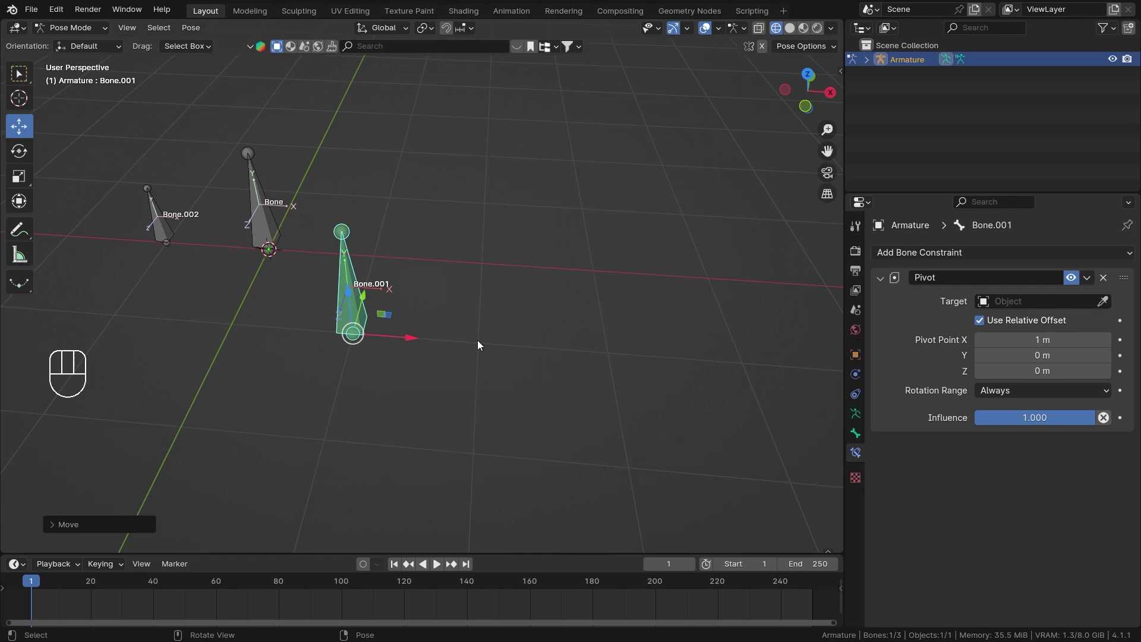
middle_click(473, 324)
drag(552, 322, 581, 356)
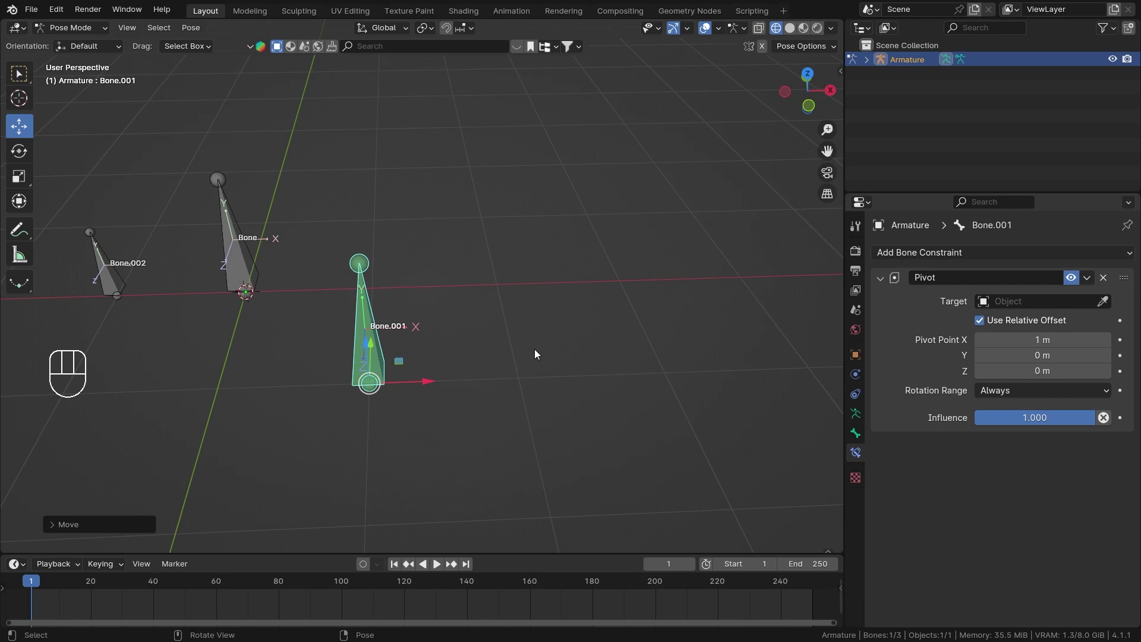
key(alt+g)
key(alt+r)
middle_click(519, 335)
middle_click(590, 392)
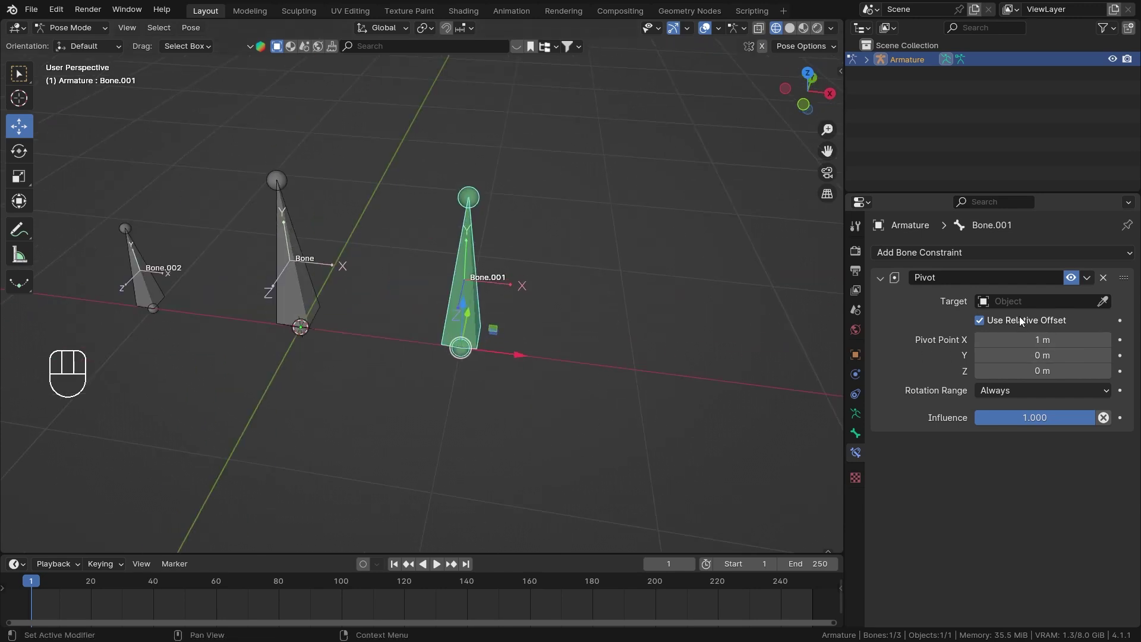
click(1026, 326)
middle_click(379, 236)
middle_click(497, 262)
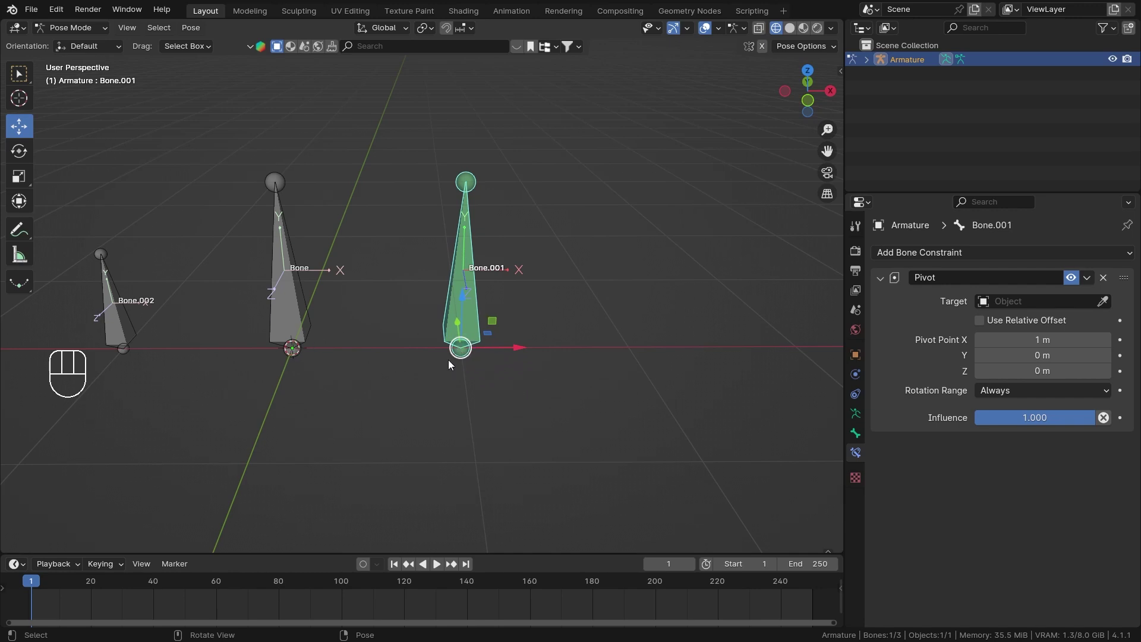
key(r)
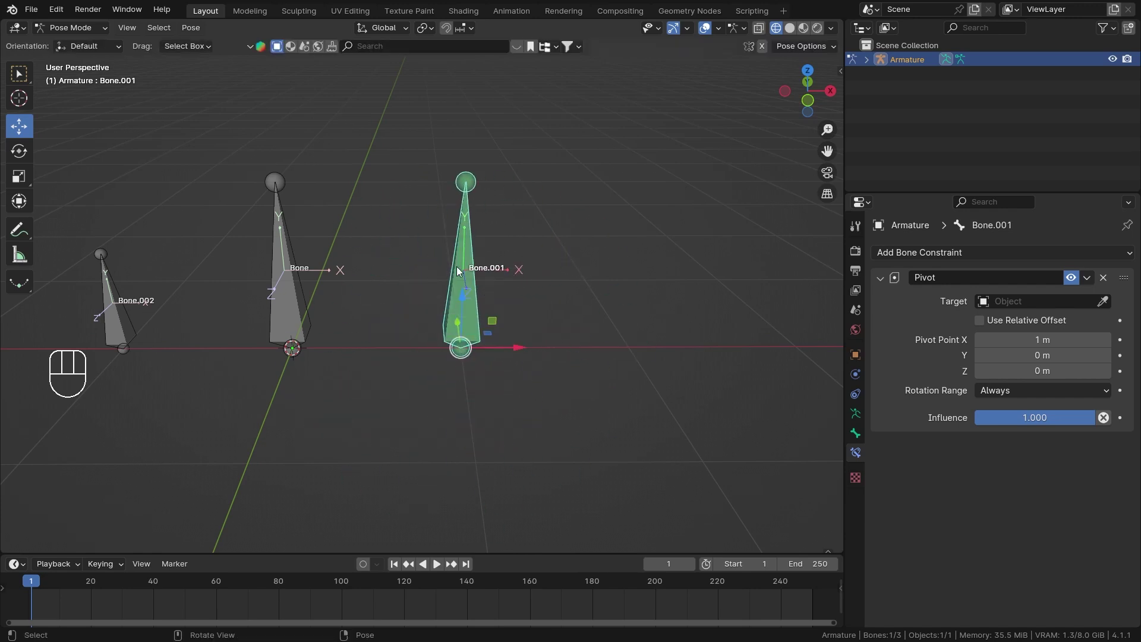
drag(475, 294, 486, 339)
click(482, 320)
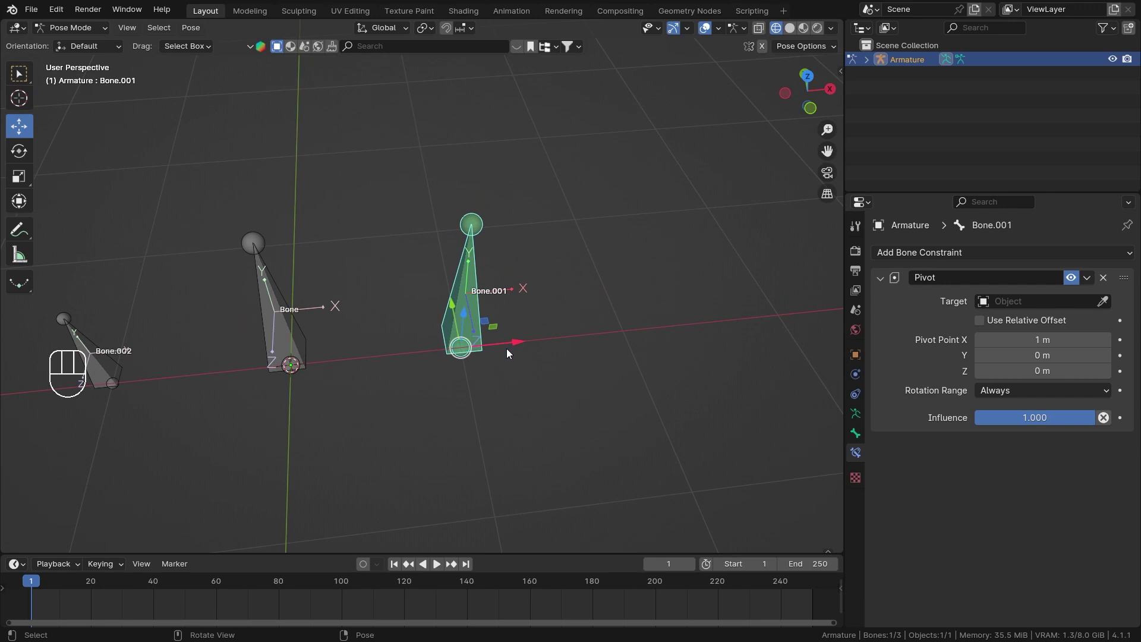
drag(516, 344, 642, 348)
middle_click(692, 354)
middle_click(589, 342)
drag(548, 309, 561, 299)
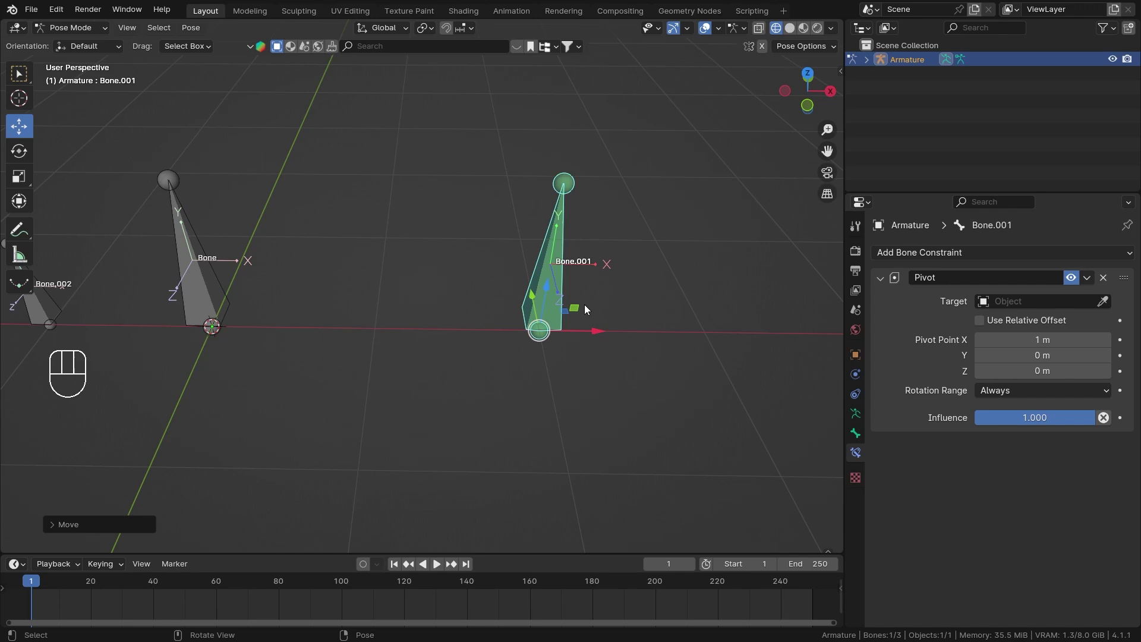
middle_click(594, 284)
key(r)
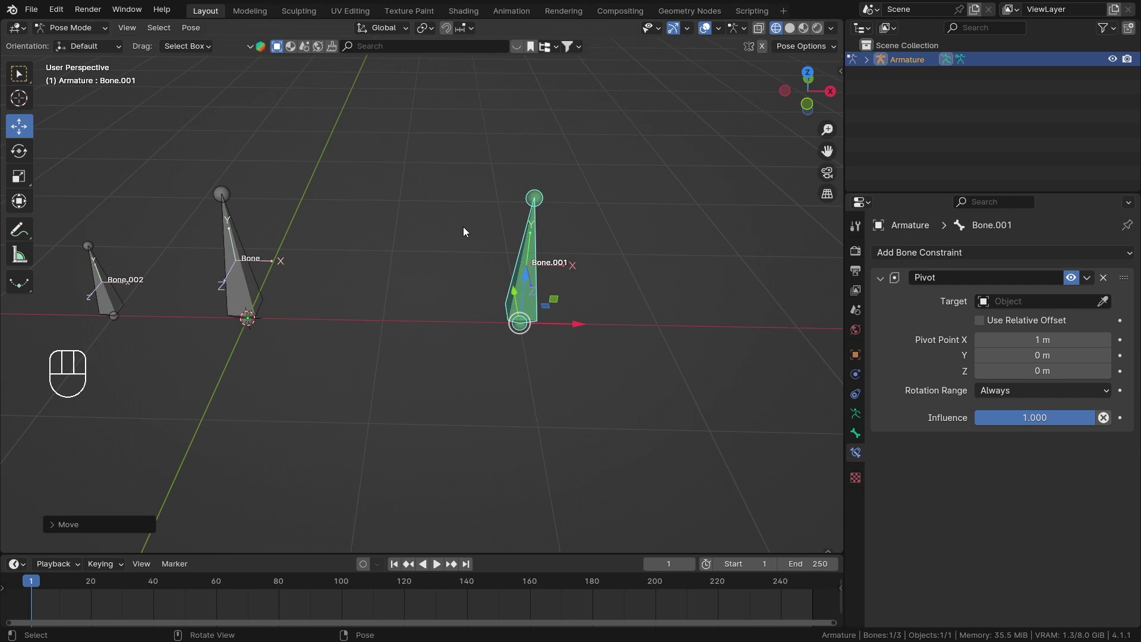
key(r)
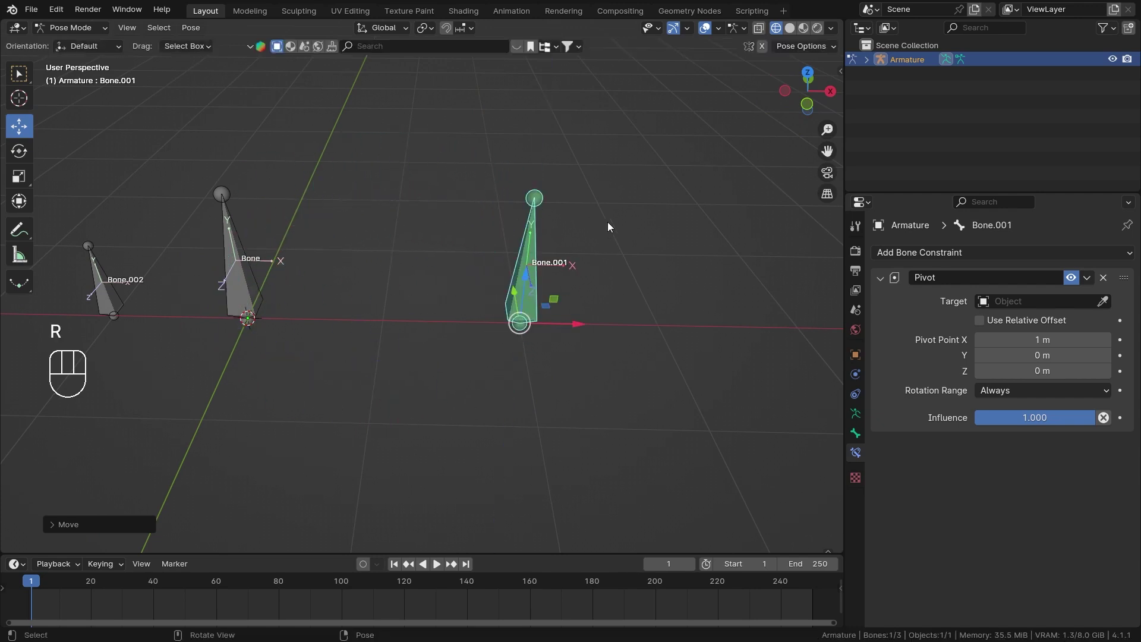
key(r)
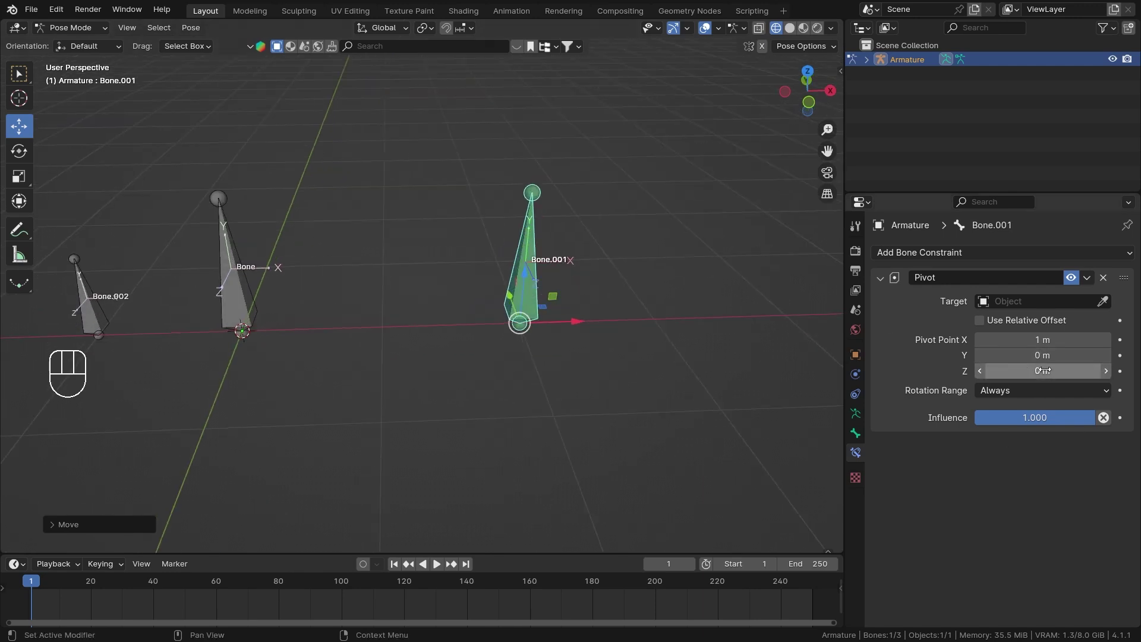
Enable Use Relative Offset on the Pivot constraint and clear Bone.001's location and rotation
middle_click(537, 344)
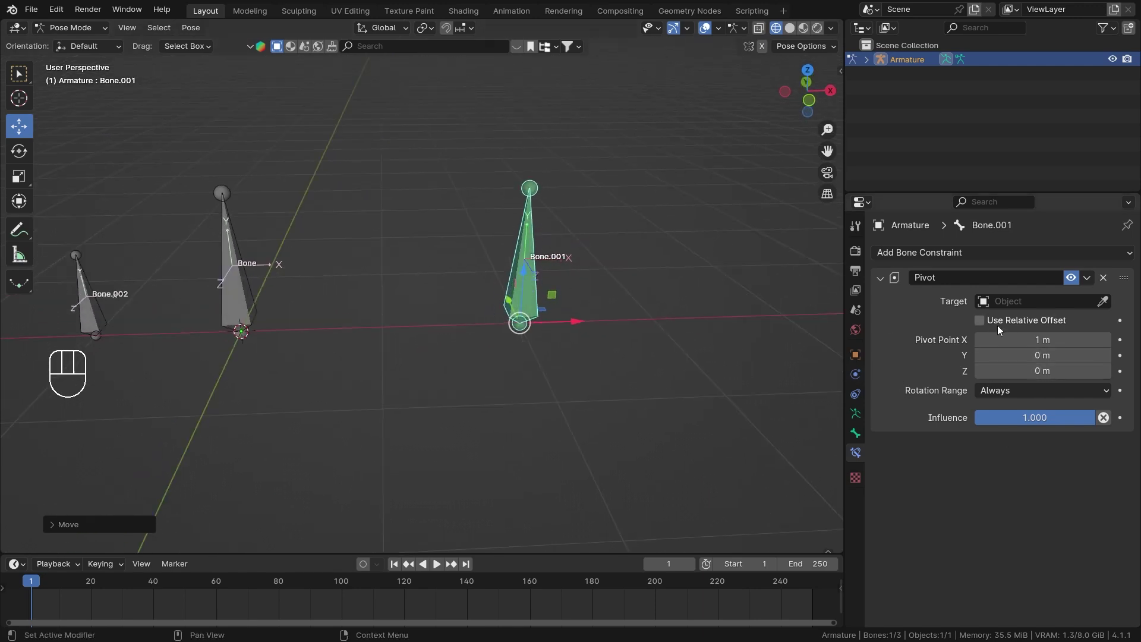
click(1007, 323)
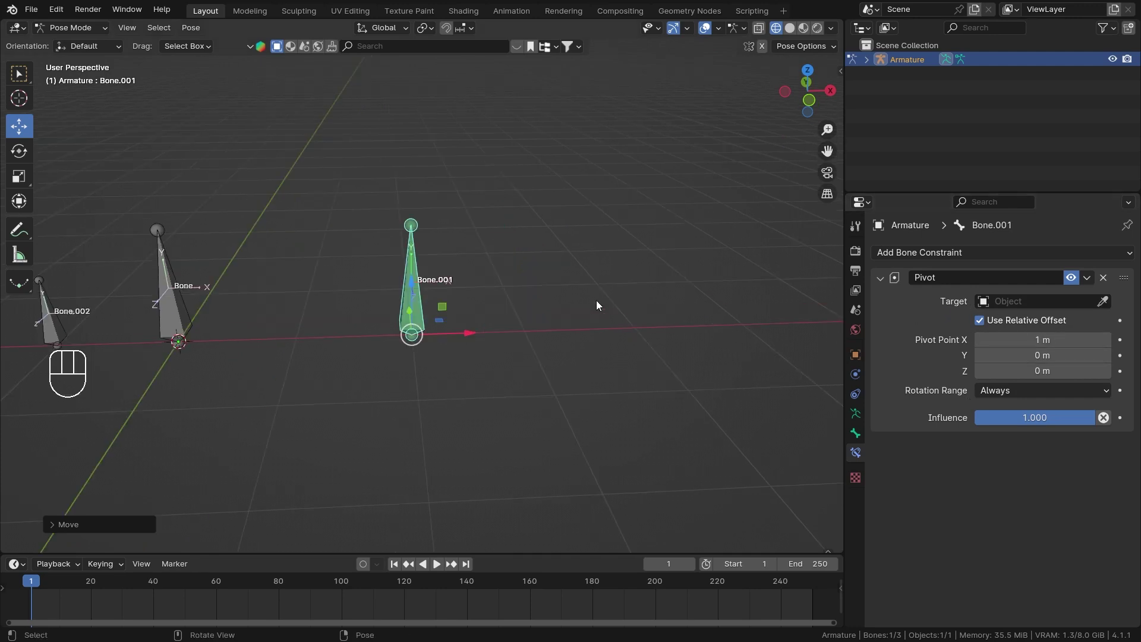
key(alt+g)
key(alt+r)
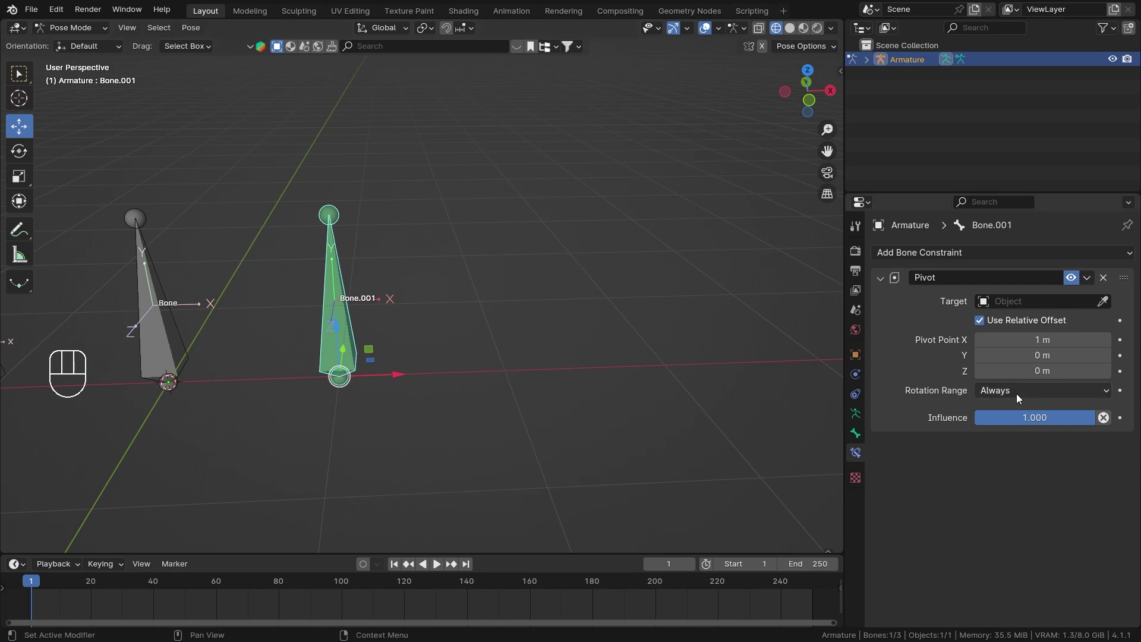
Set Rotation Range to Y Rotation and test a rotation from the front view
drag(1021, 398, 1027, 502)
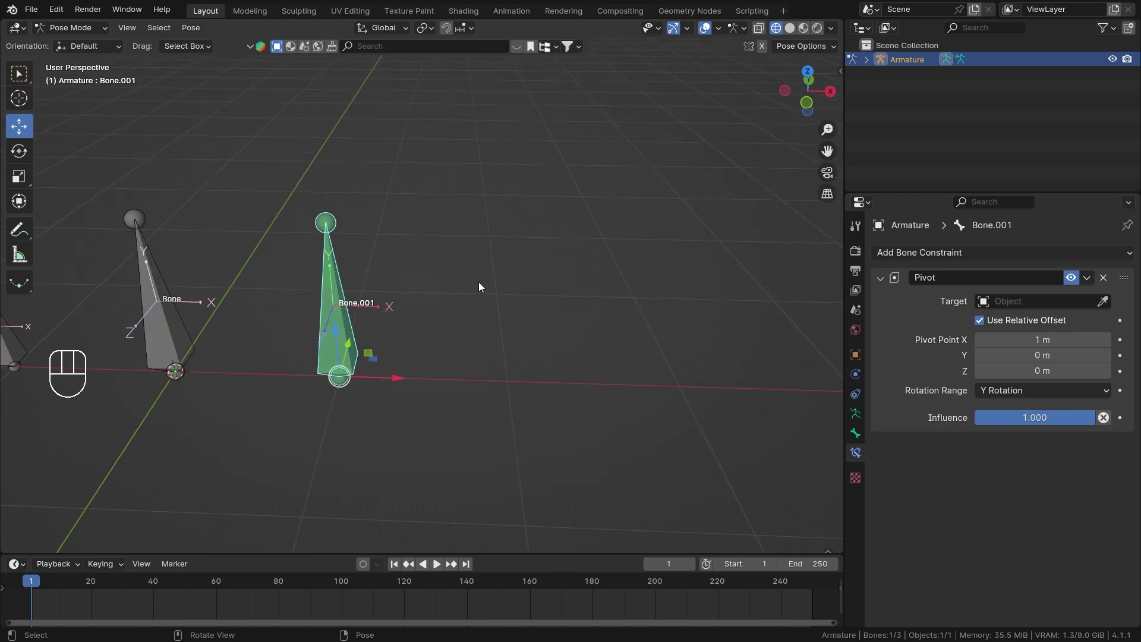
key(r)
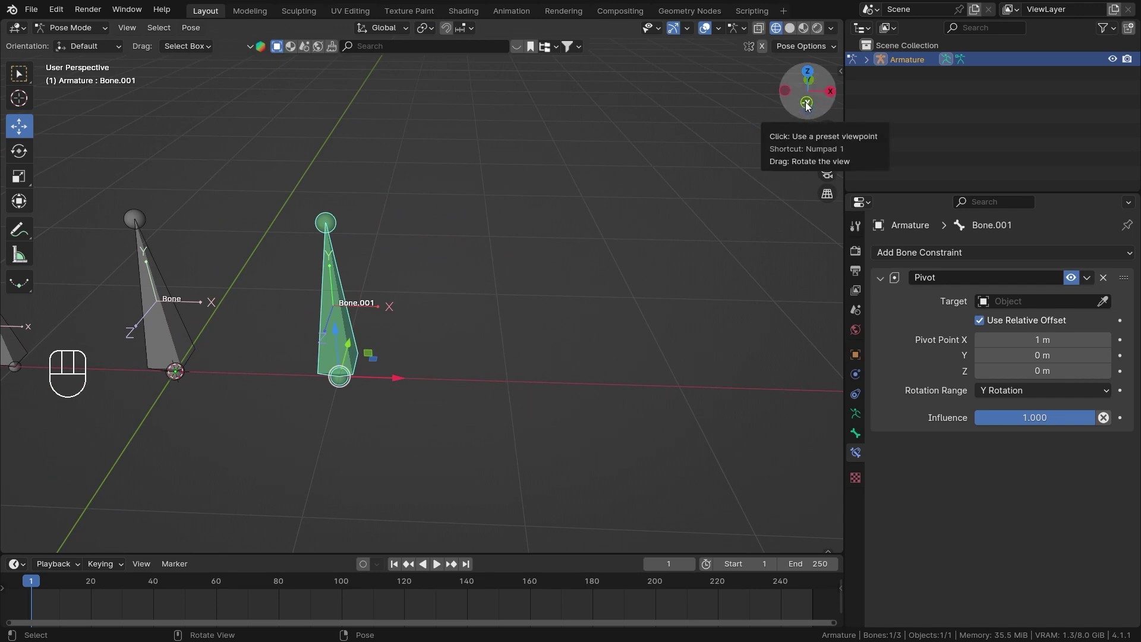
Test-rotate Bone.001 around its offset pivot with the Y Rotation range, cancelling each time
key(r)
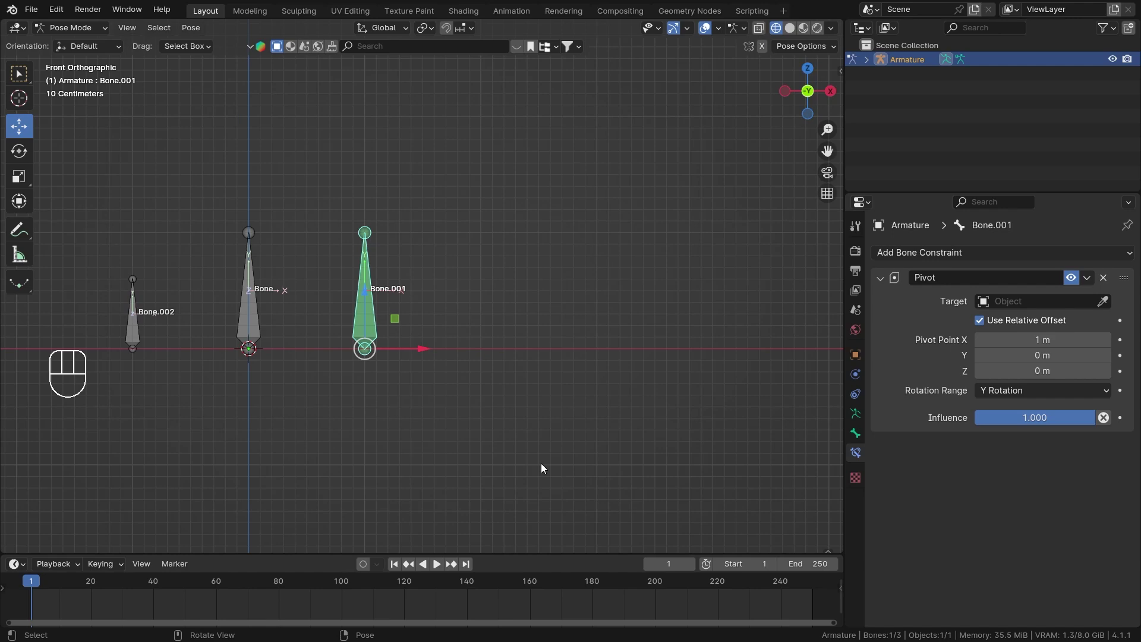
key(r)
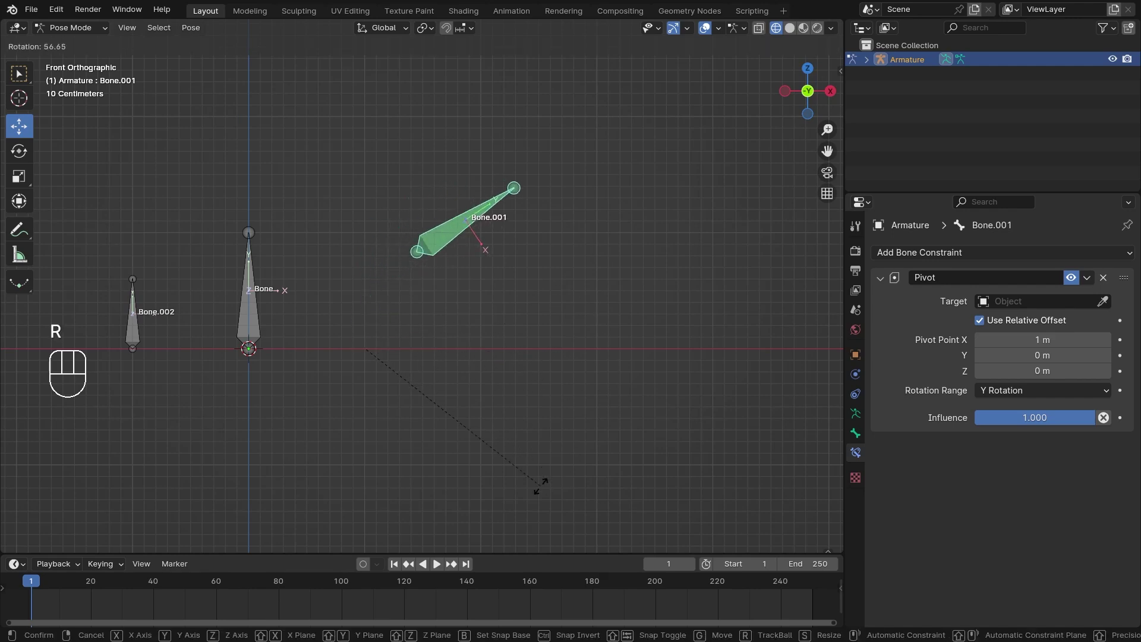
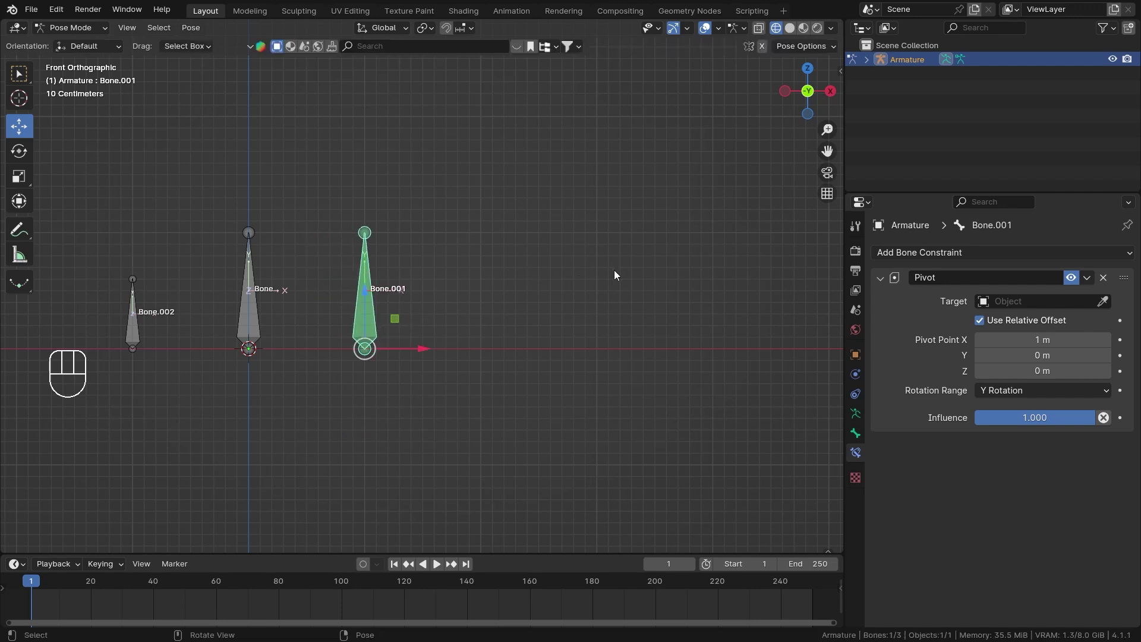
key(r)
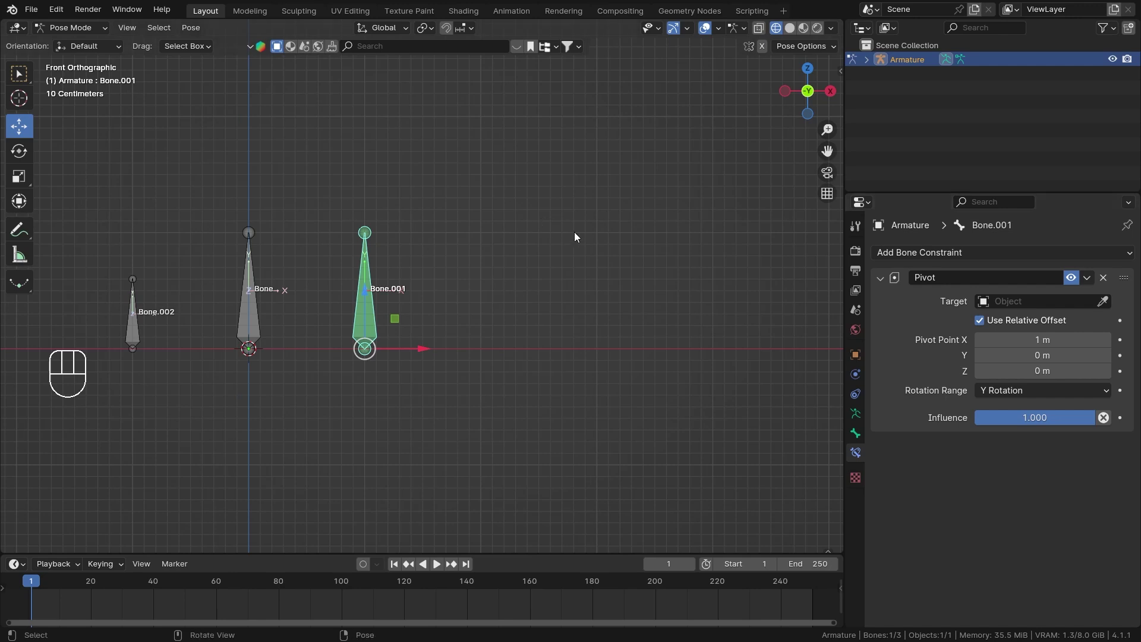
drag(1012, 395, 923, 494)
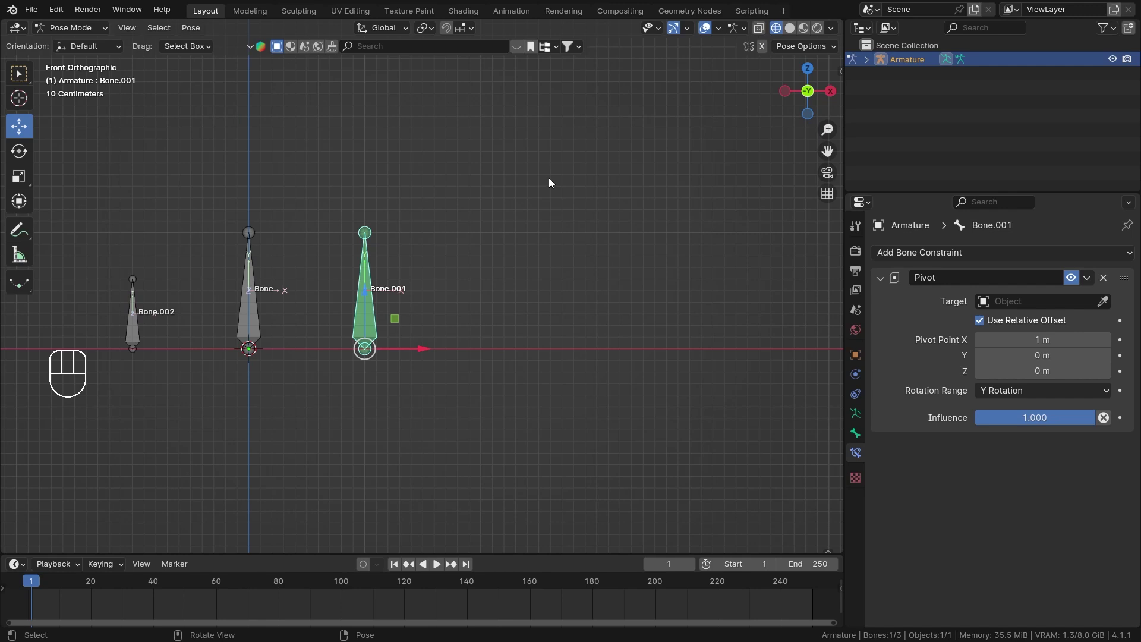
key(r)
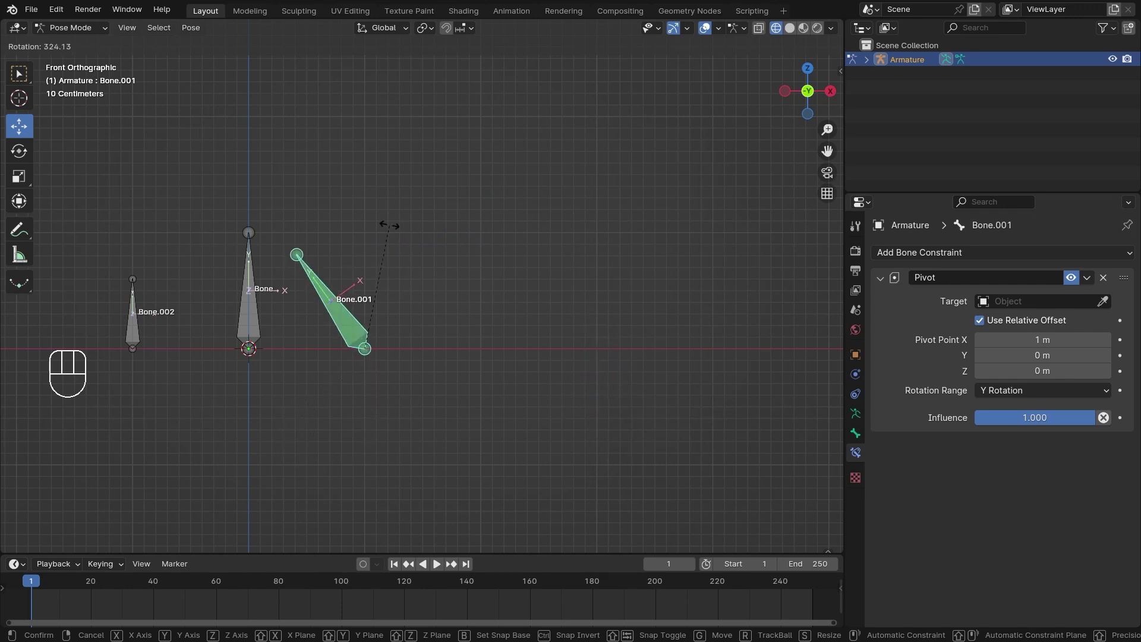
Set Rotation Range to -Y Rotation and test-rotate Bone.001 again
drag(1017, 394, 1021, 452)
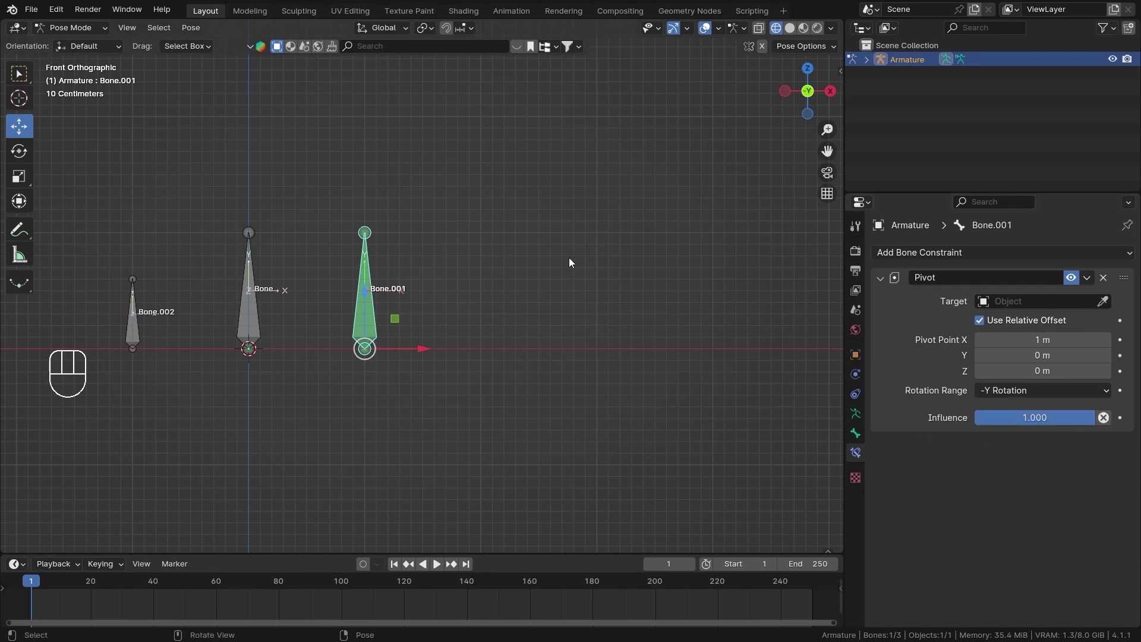
key(r)
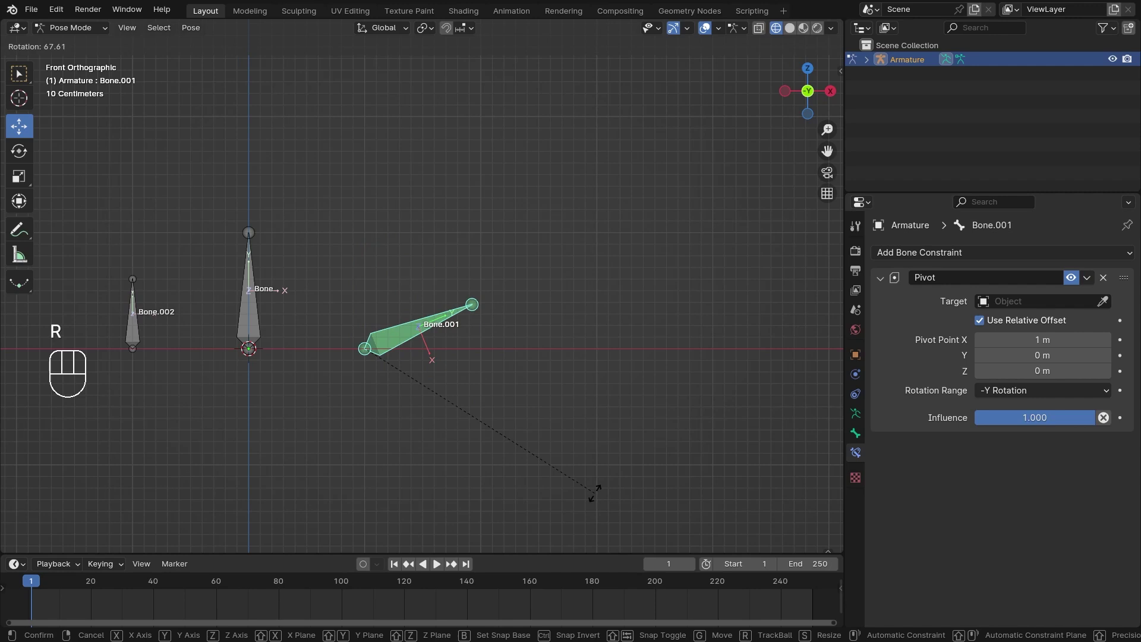
key(r)
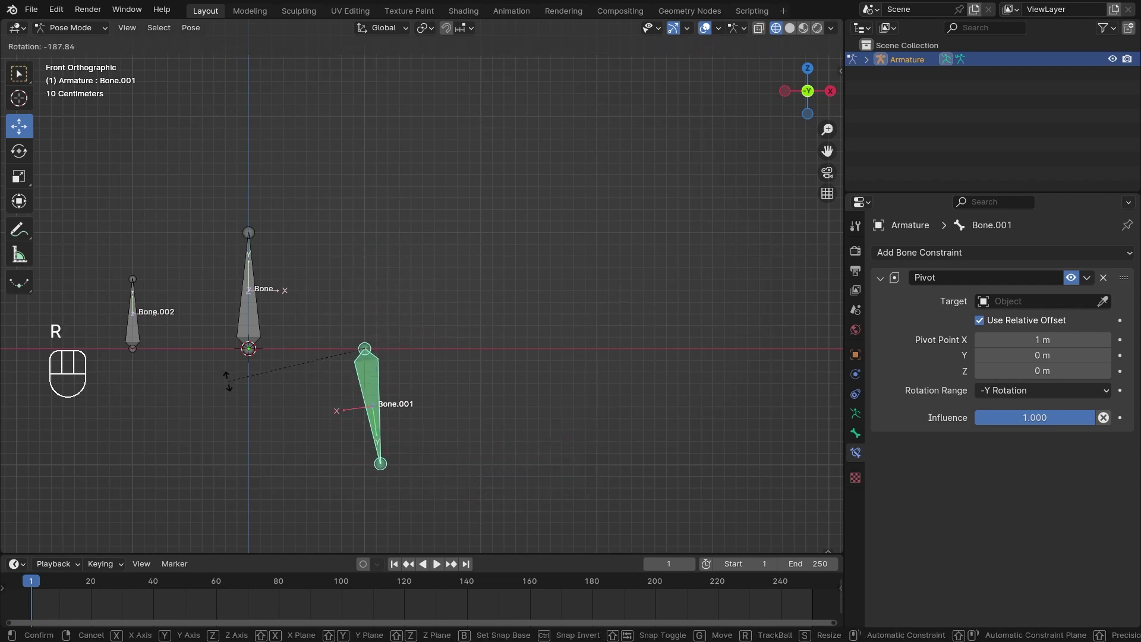
Try the Z and -Z Rotation ranges, testing a rotation from the top view
drag(1042, 399, 1026, 518)
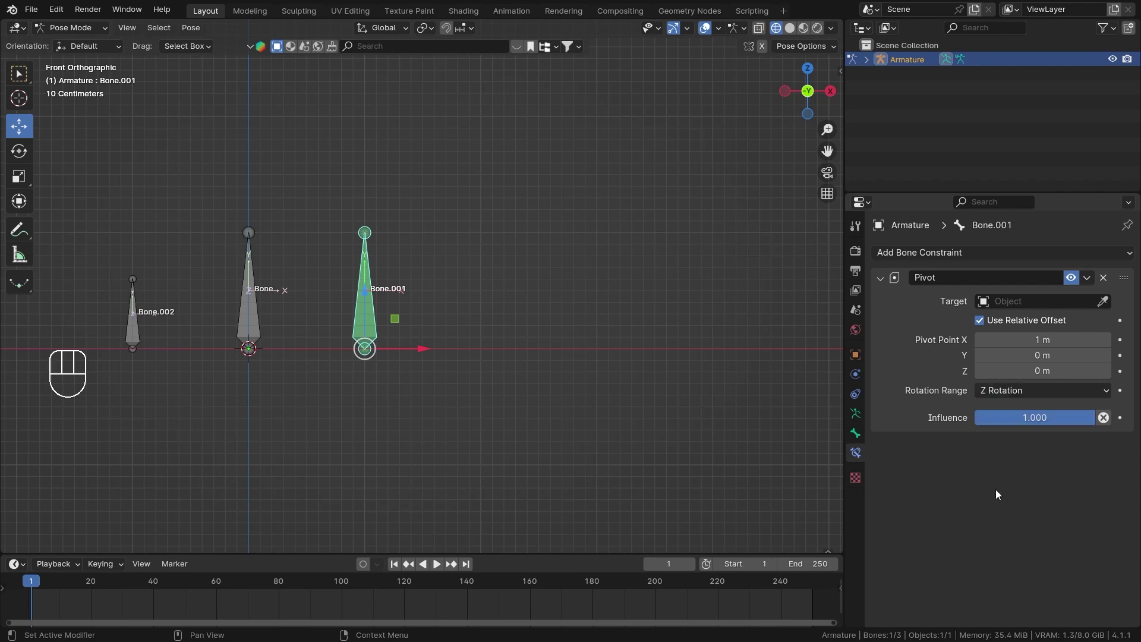
click(812, 73)
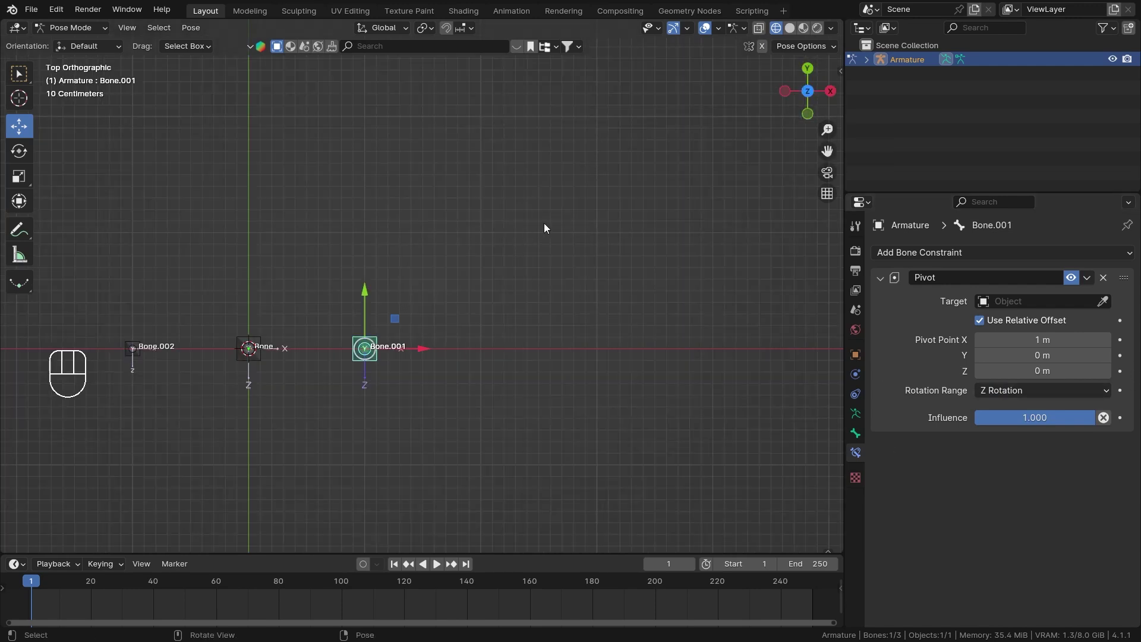
key(r)
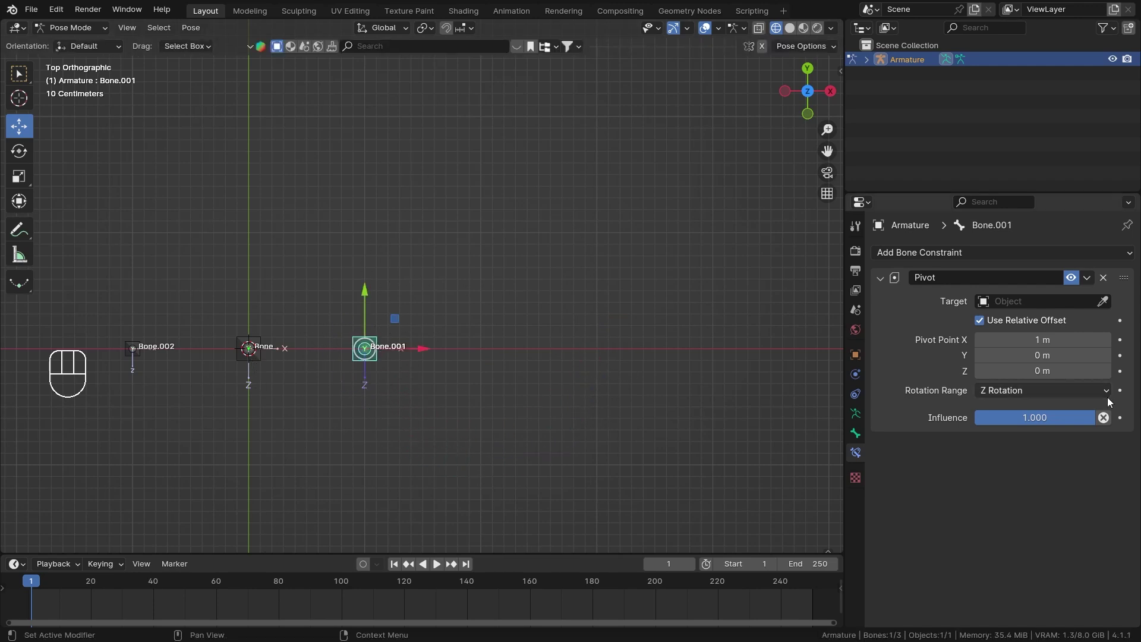
drag(1057, 394, 535, 258)
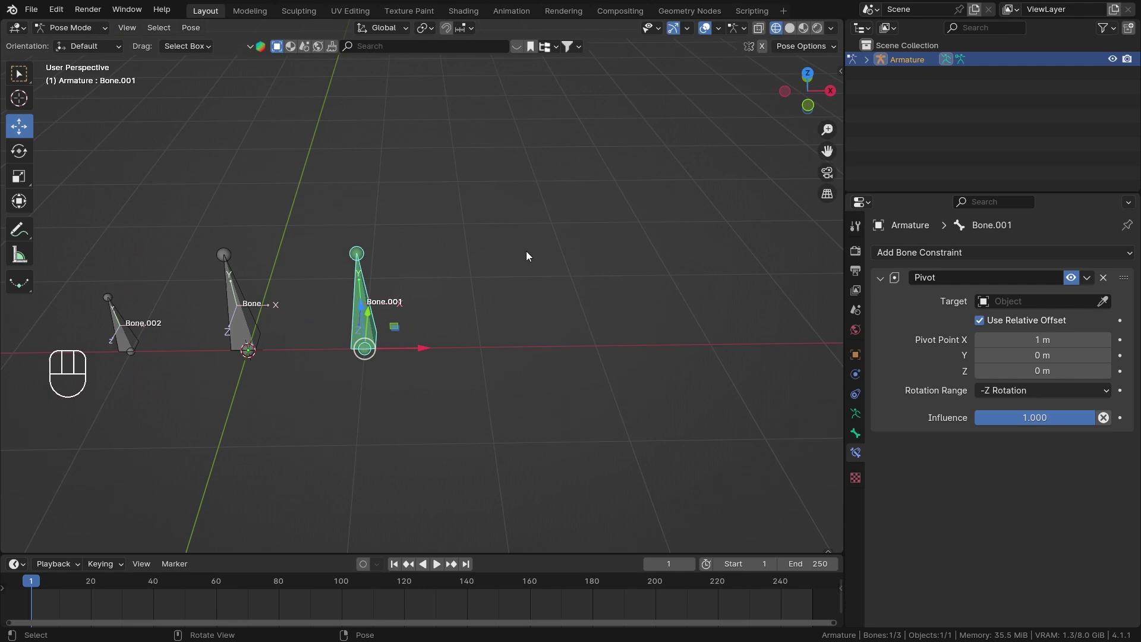
Return the Rotation Range to Always and test-rotate Bone.001 around Z
drag(1004, 395, 1002, 415)
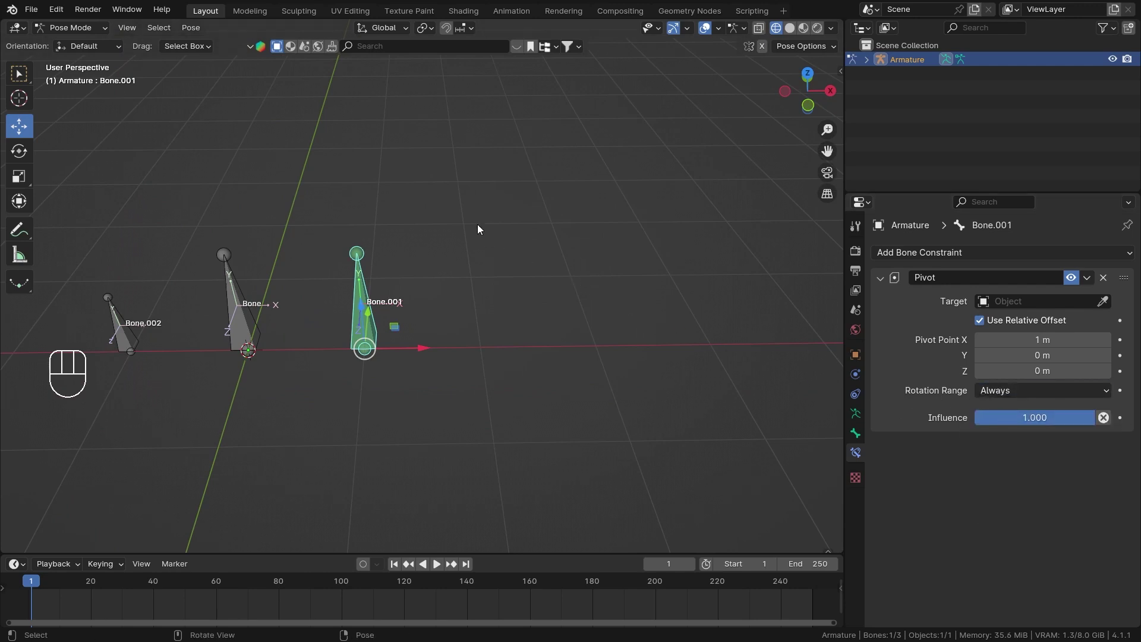
drag(498, 220, 504, 281)
key(r)
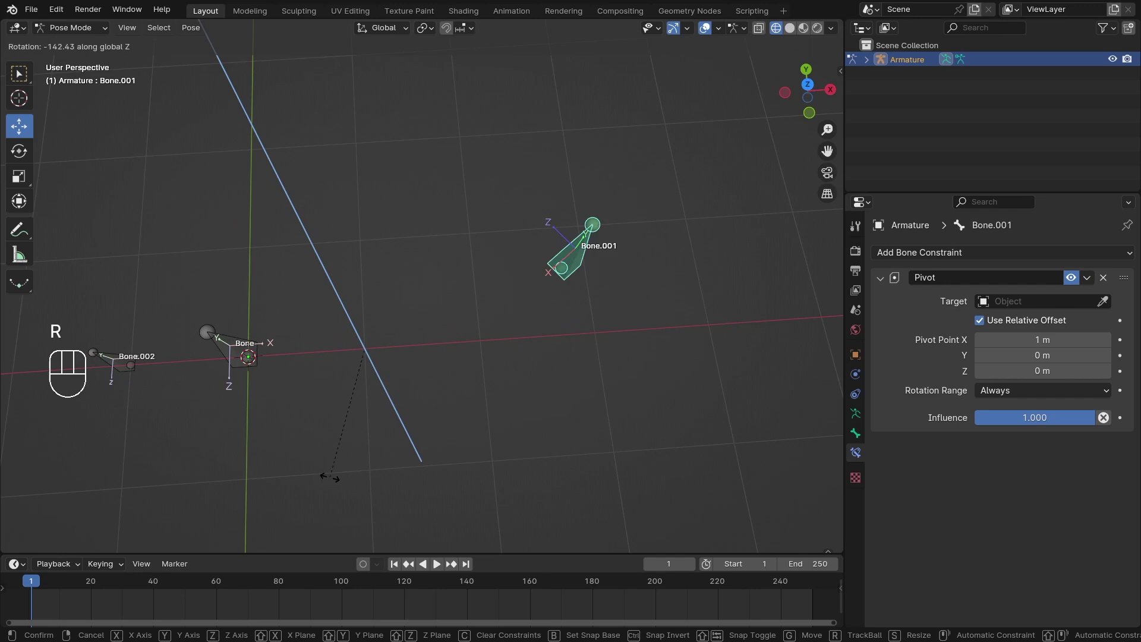
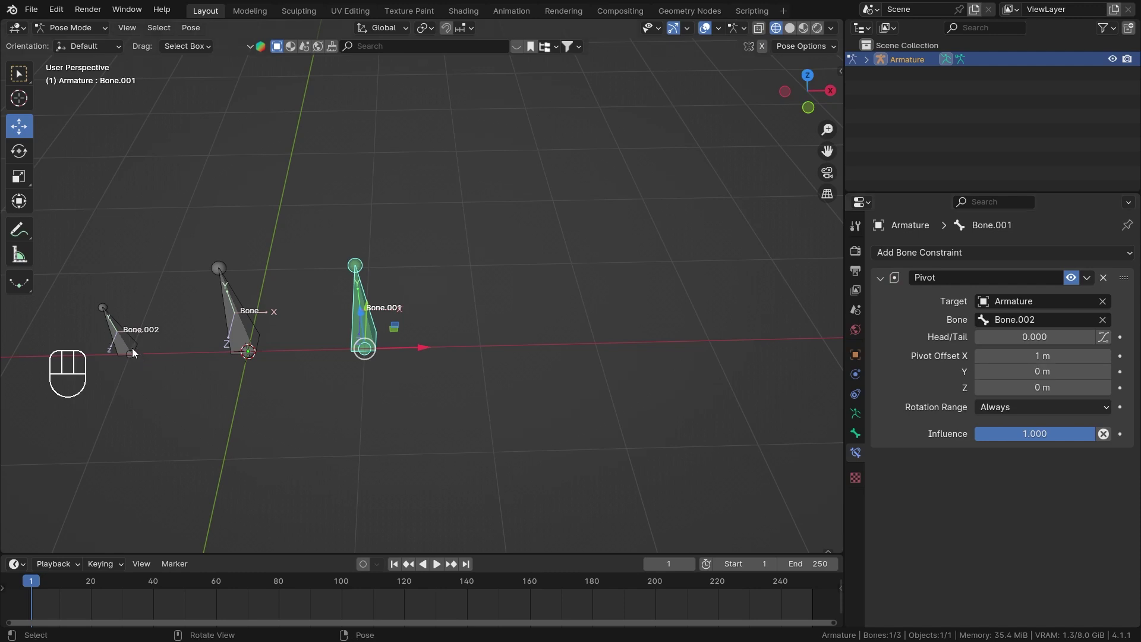
click(132, 349)
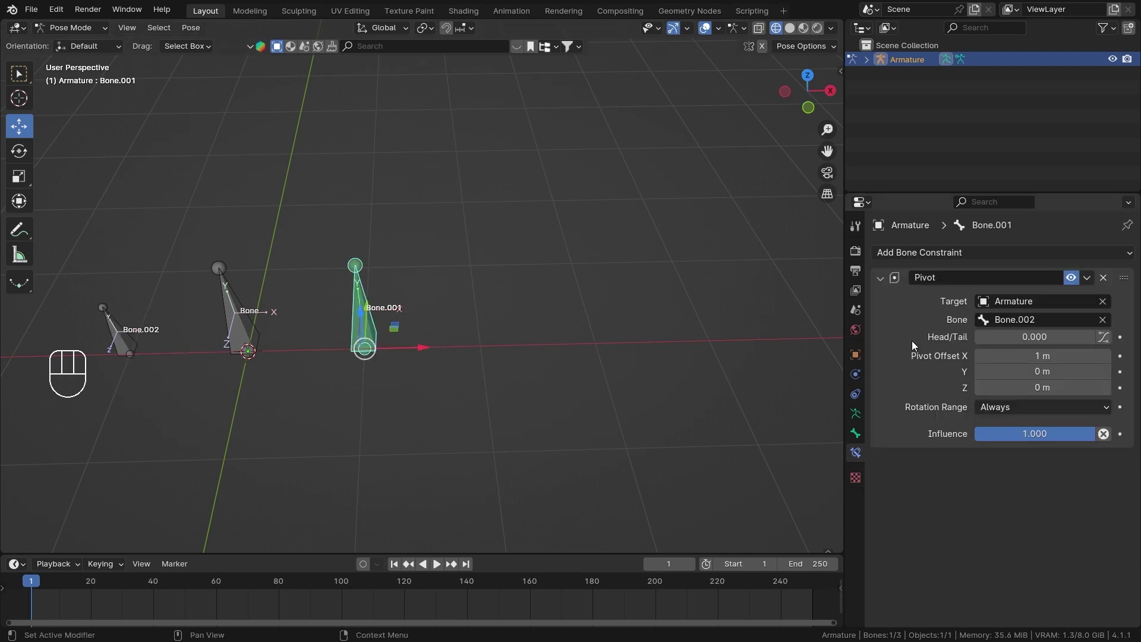
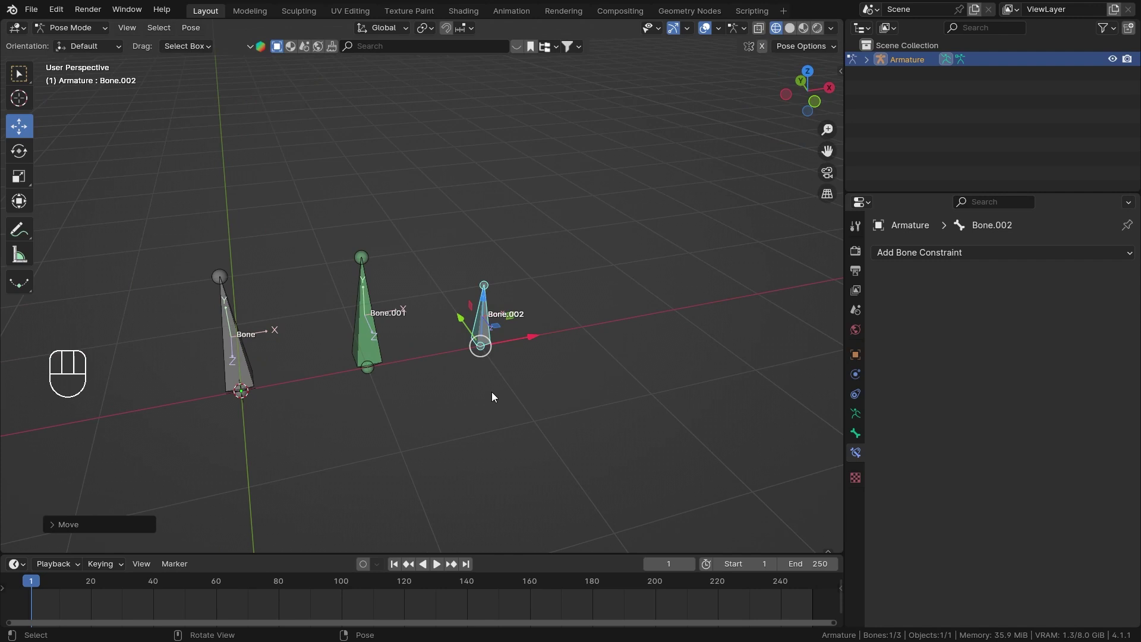
middle_click(530, 342)
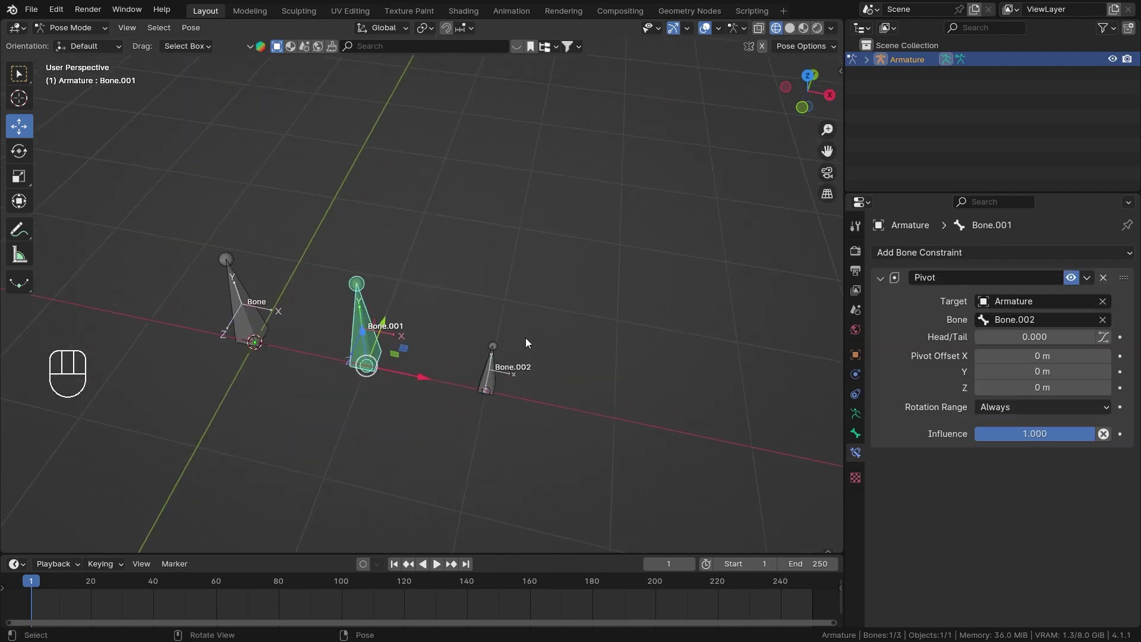
middle_click(500, 331)
middle_click(511, 321)
middle_click(477, 323)
key(r)
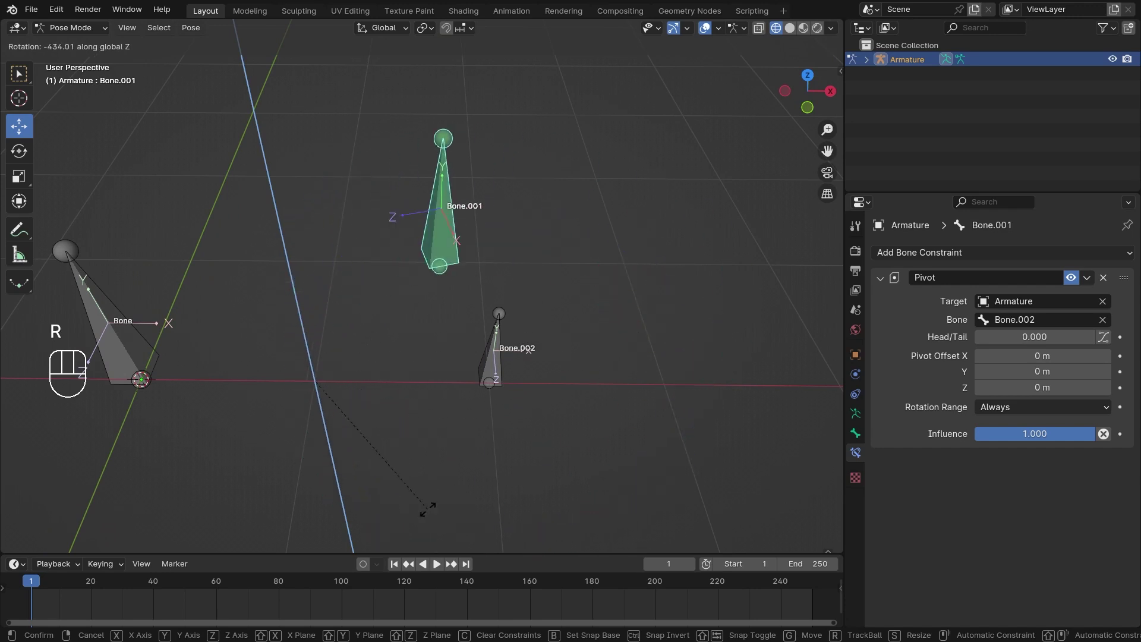
middle_click(540, 394)
drag(513, 352, 624, 352)
key(r)
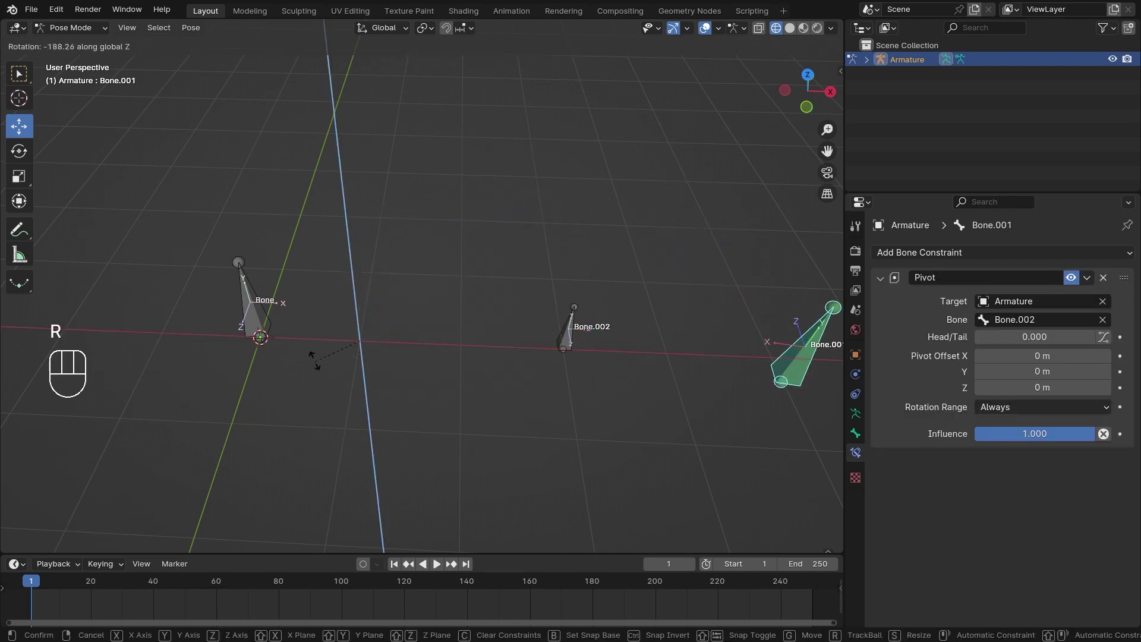
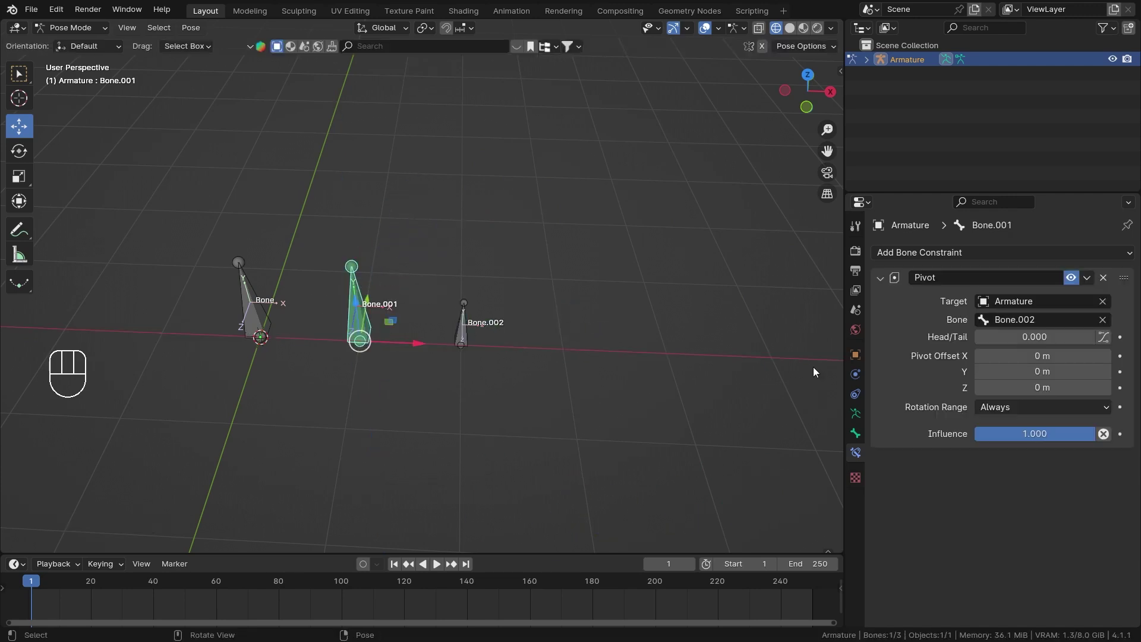
drag(549, 368, 560, 315)
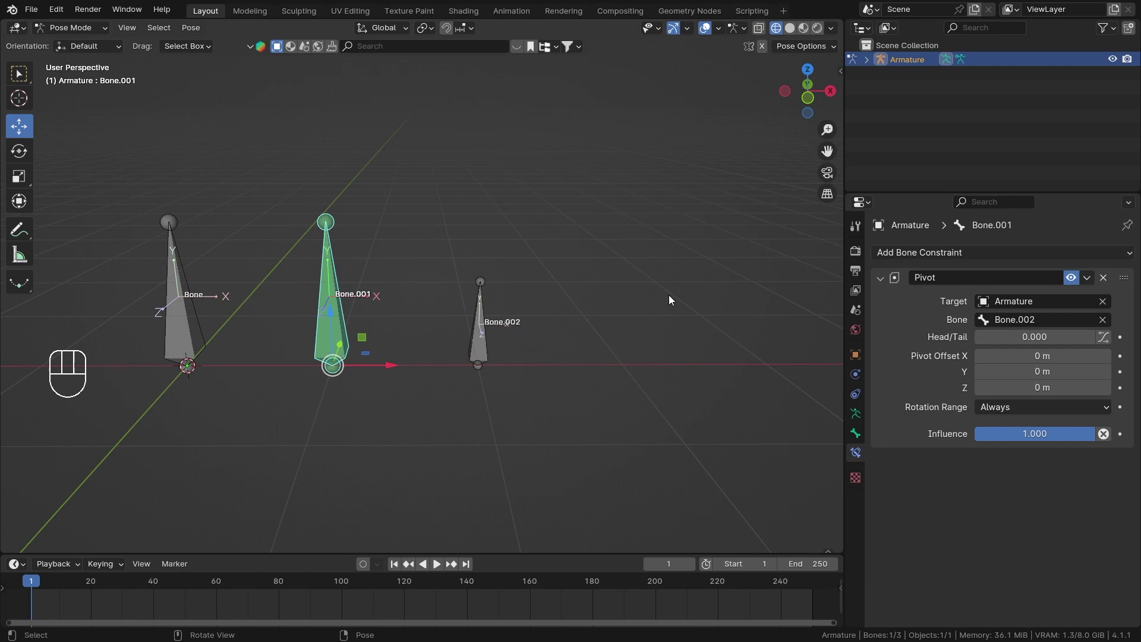
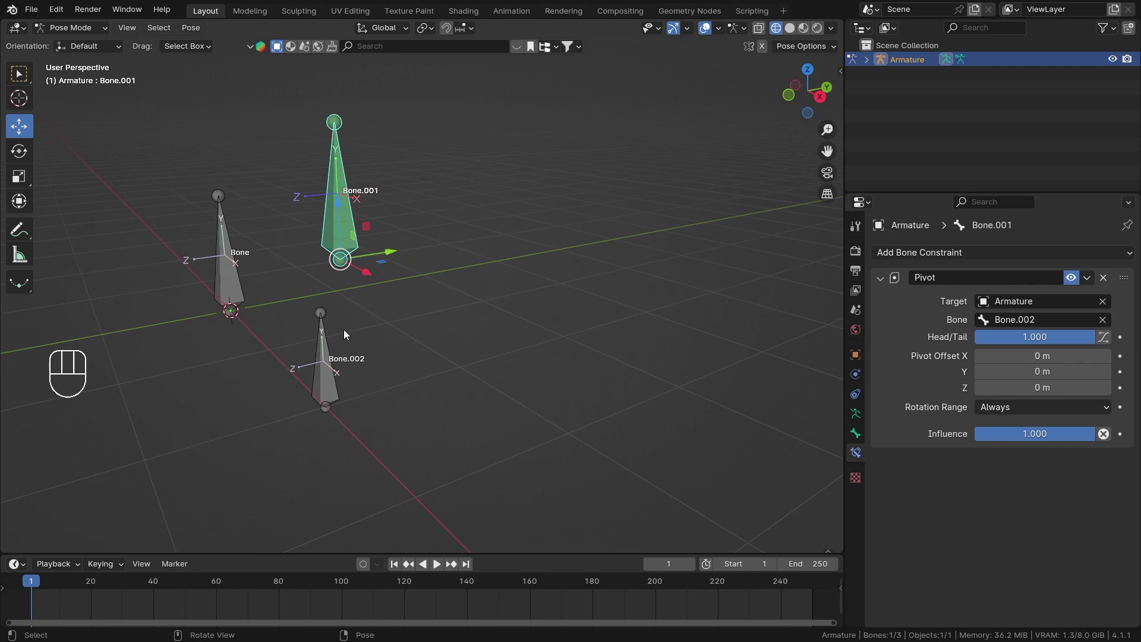
drag(354, 303, 455, 372)
drag(482, 323, 506, 259)
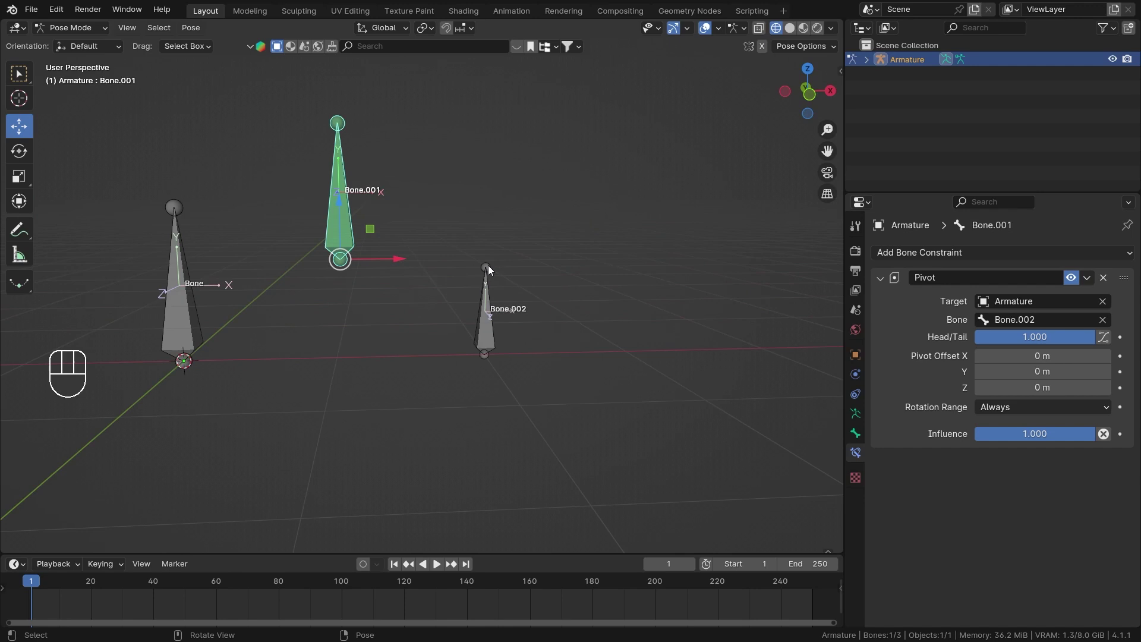
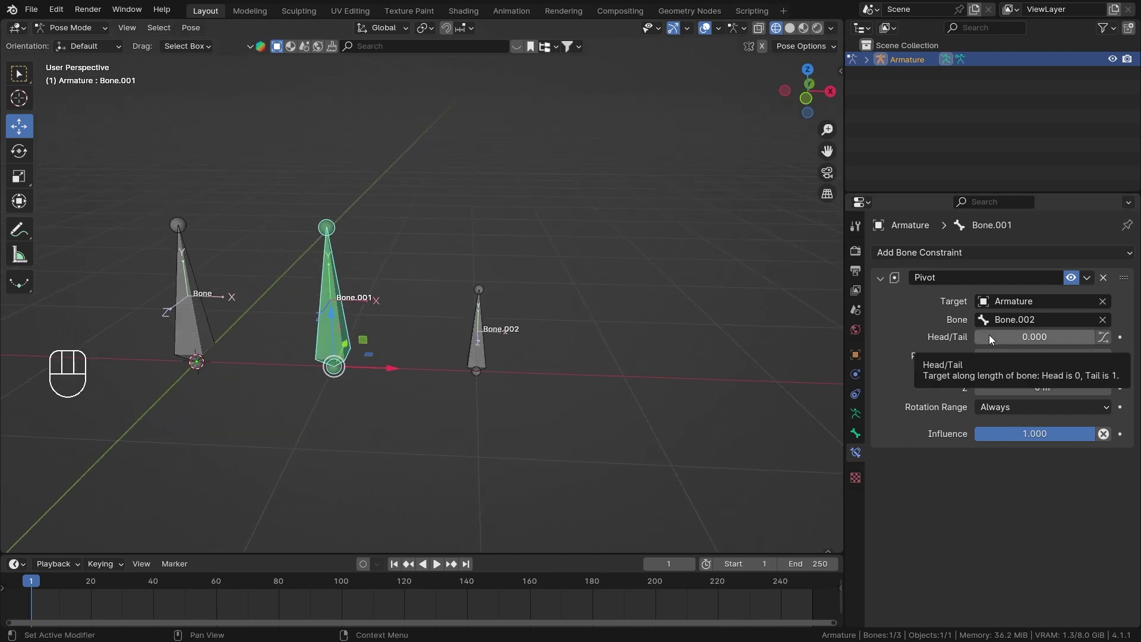
drag(1004, 339, 978, 342)
drag(1067, 405, 1026, 527)
drag(524, 356, 497, 362)
key(r)
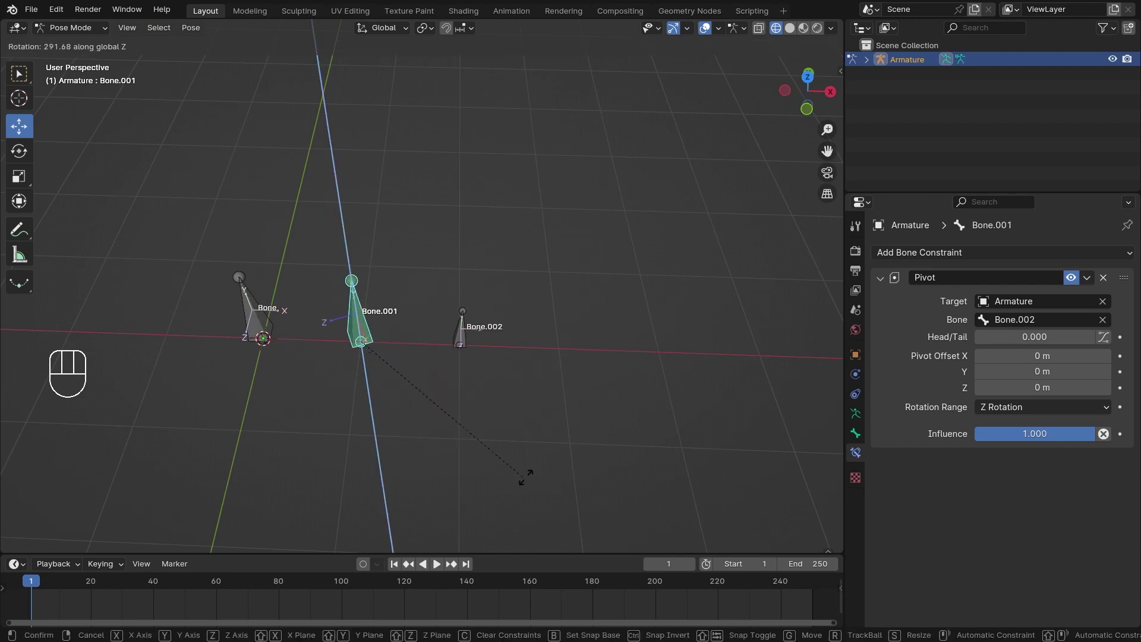
click(1028, 418)
drag(496, 403, 502, 365)
drag(579, 363, 579, 349)
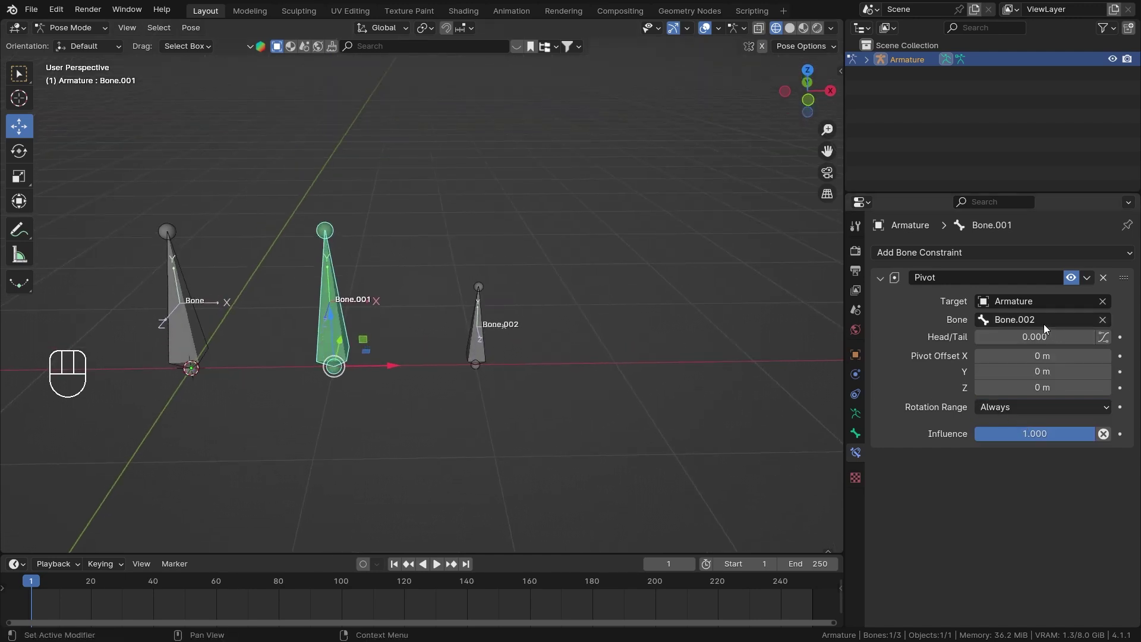
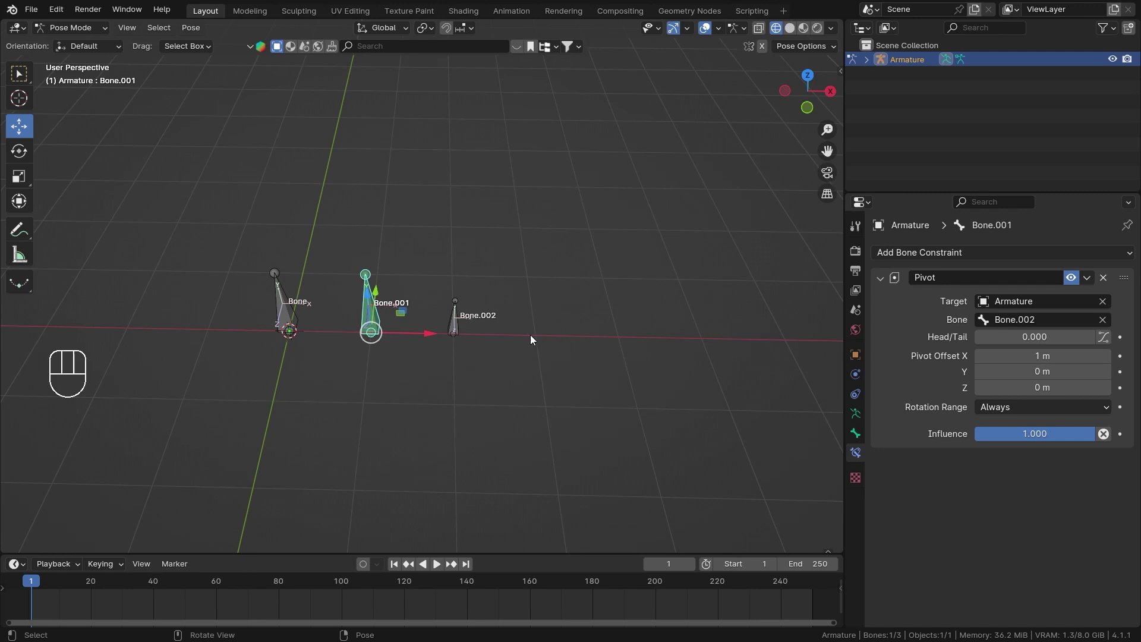
key(r)
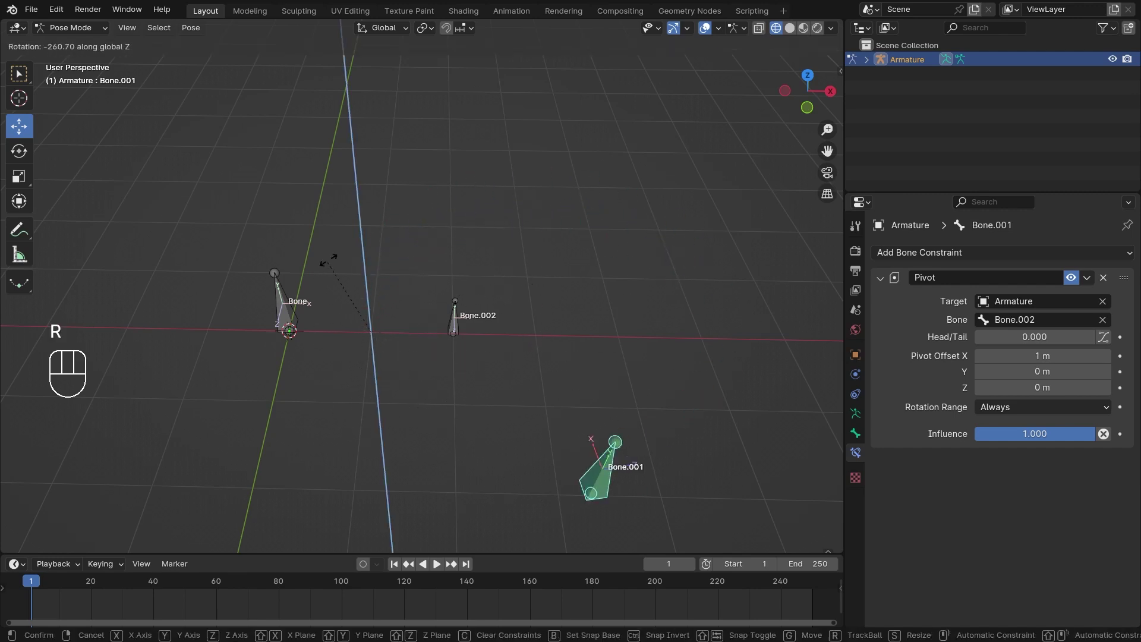
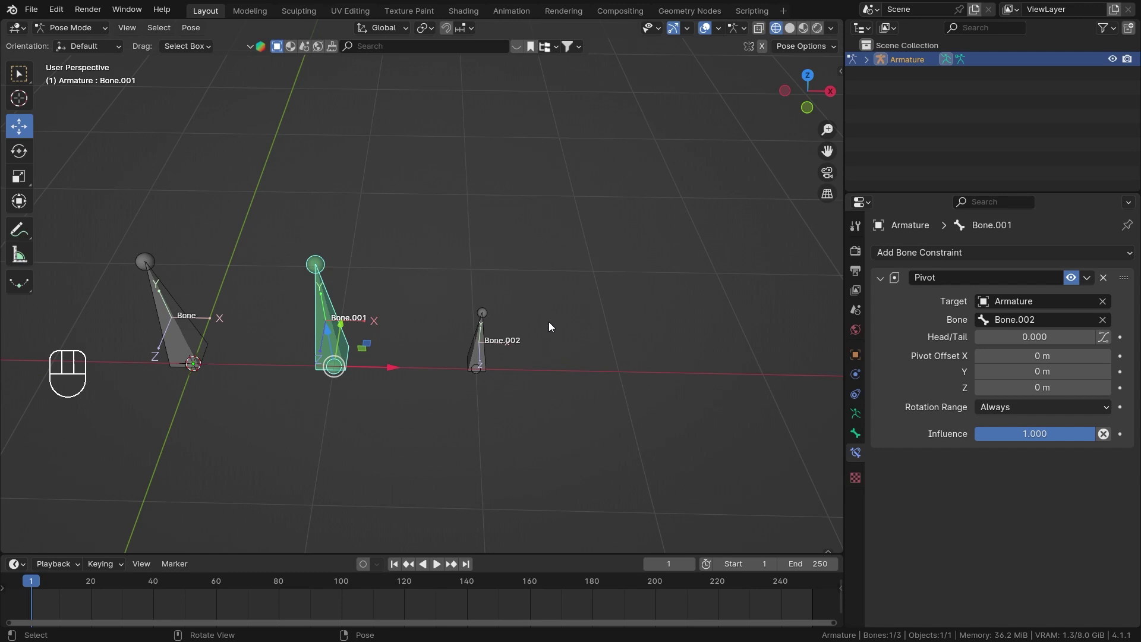
middle_click(543, 351)
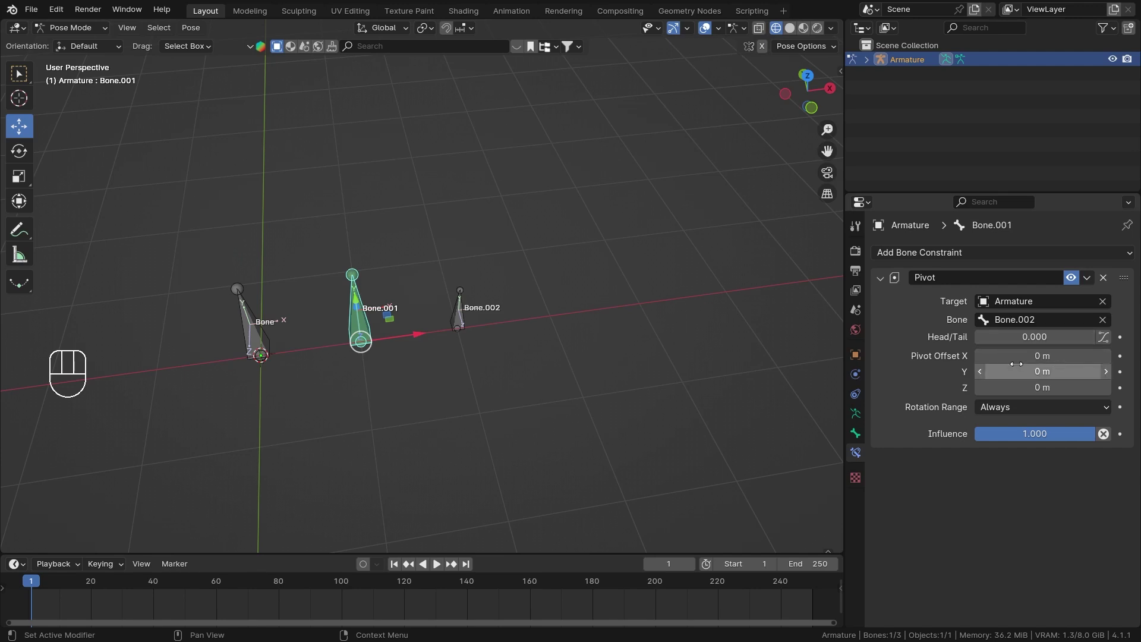
Orbit around the bones and test-move Bone.001, returning it to its original spot
drag(510, 342, 501, 328)
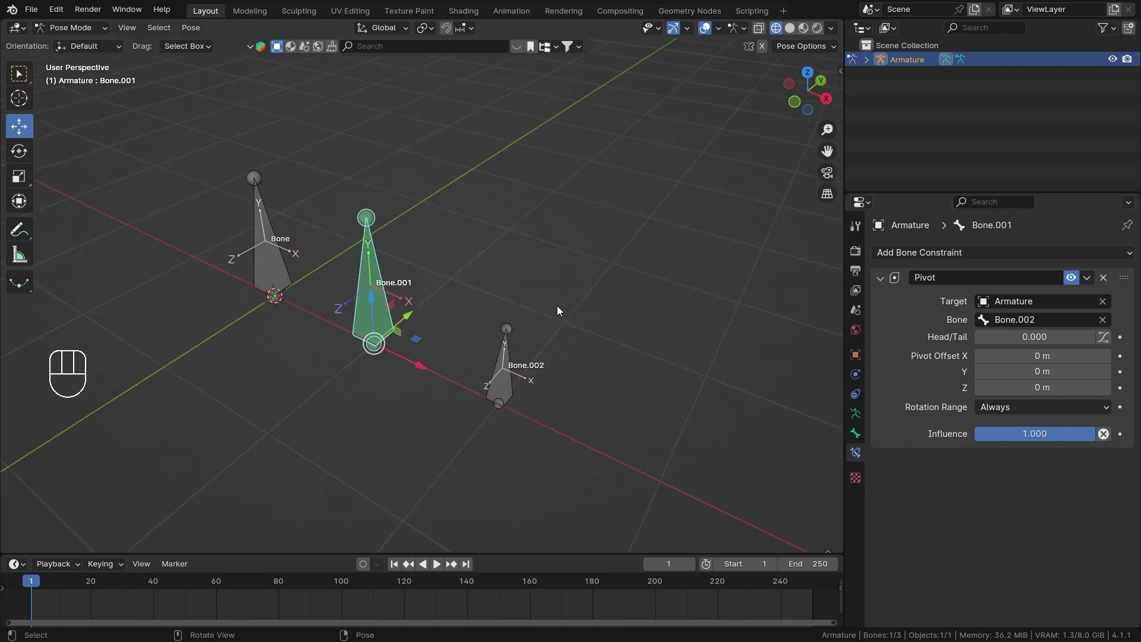
drag(550, 309, 520, 306)
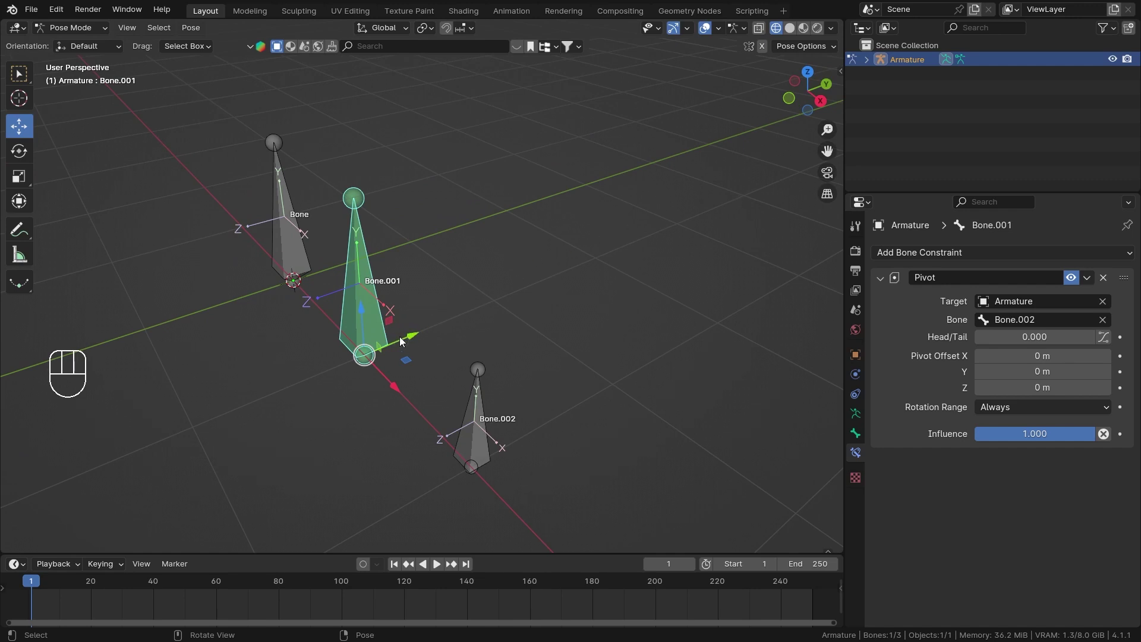
drag(412, 346, 409, 313)
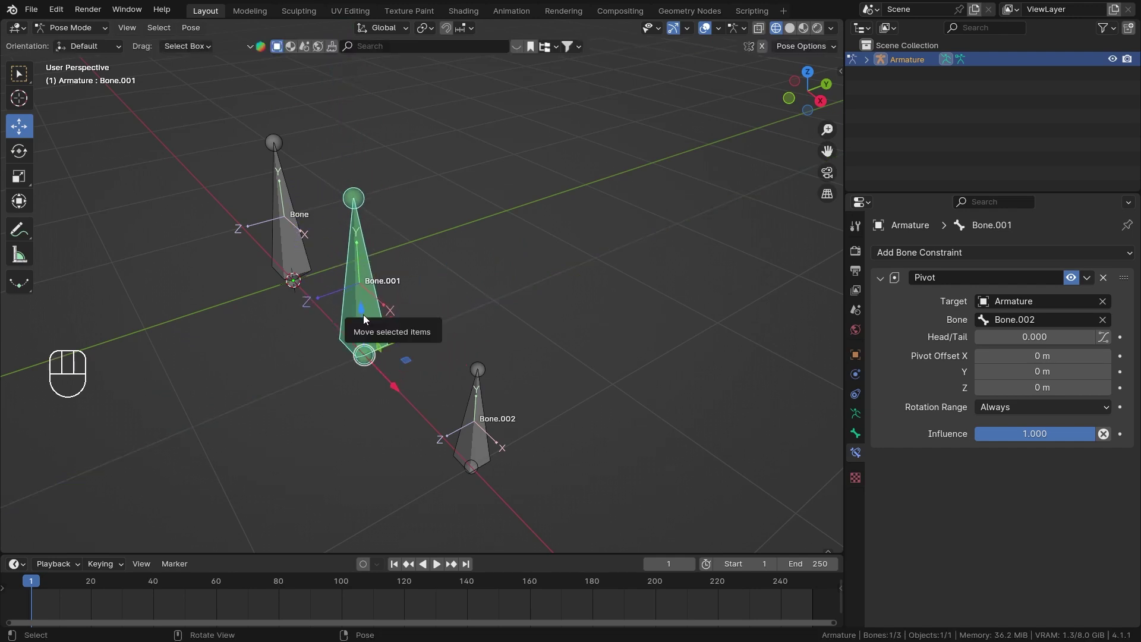
drag(366, 319, 412, 314)
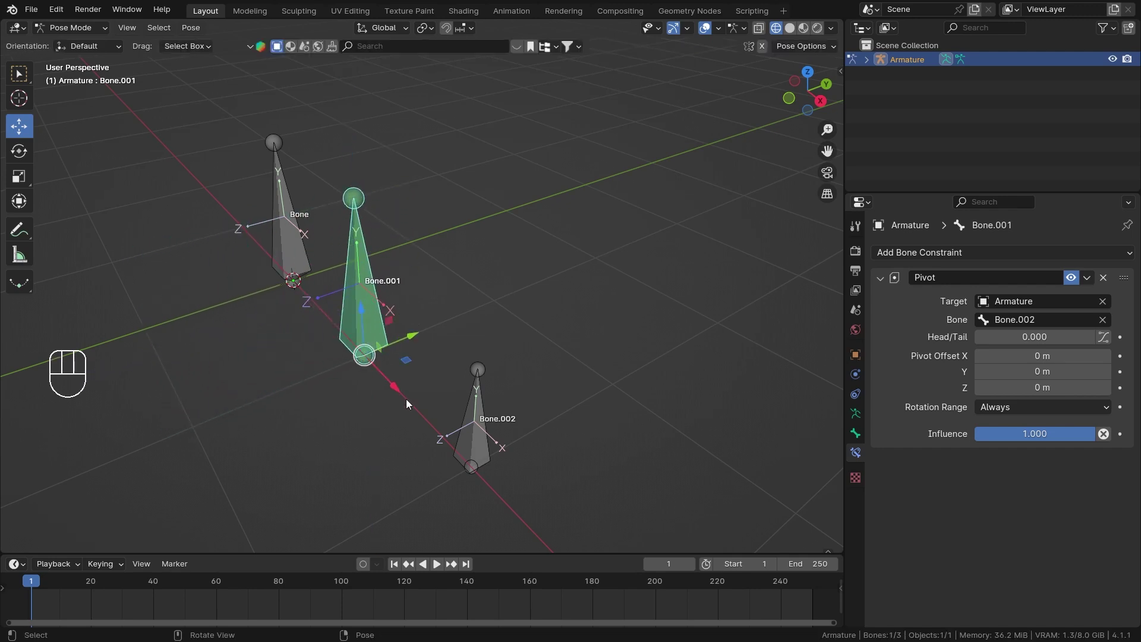
drag(393, 386, 415, 385)
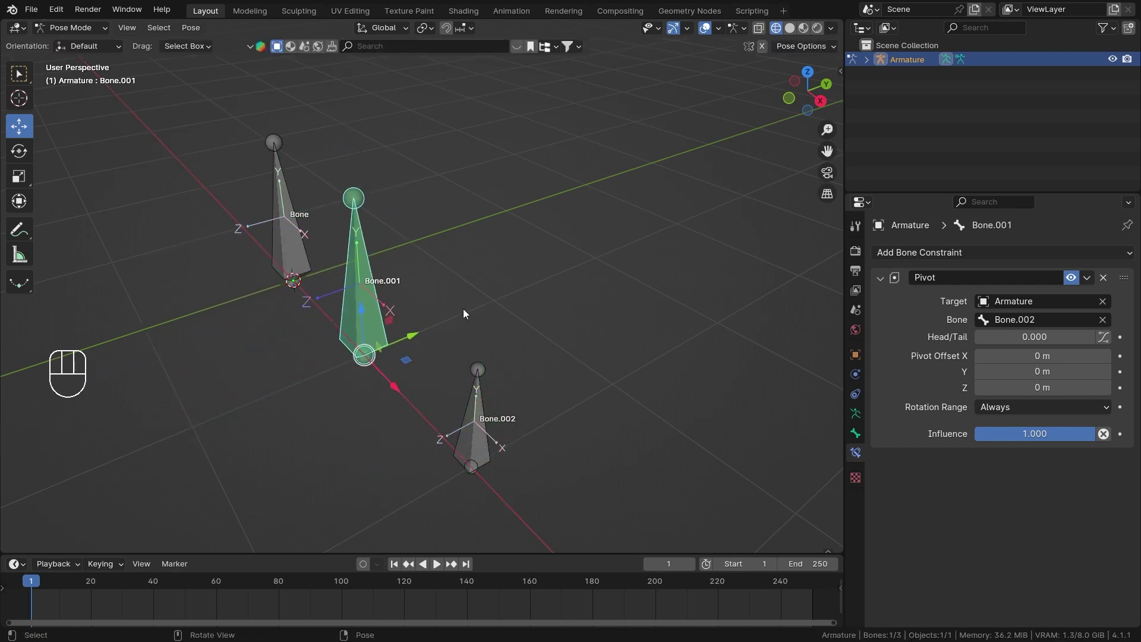
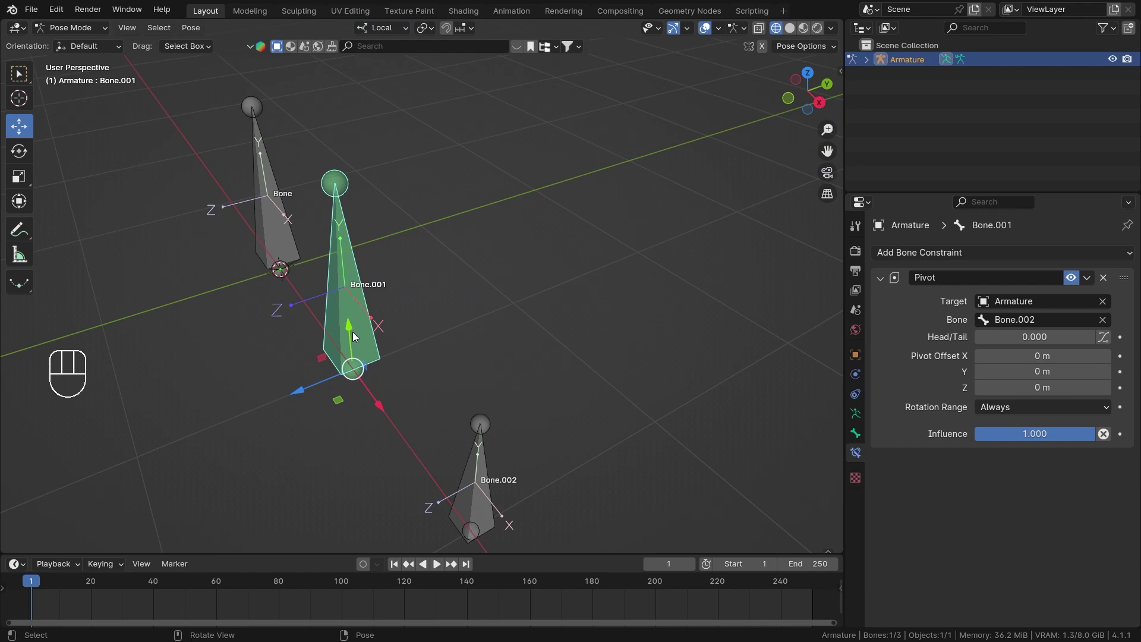
drag(353, 334, 373, 334)
drag(395, 337, 491, 328)
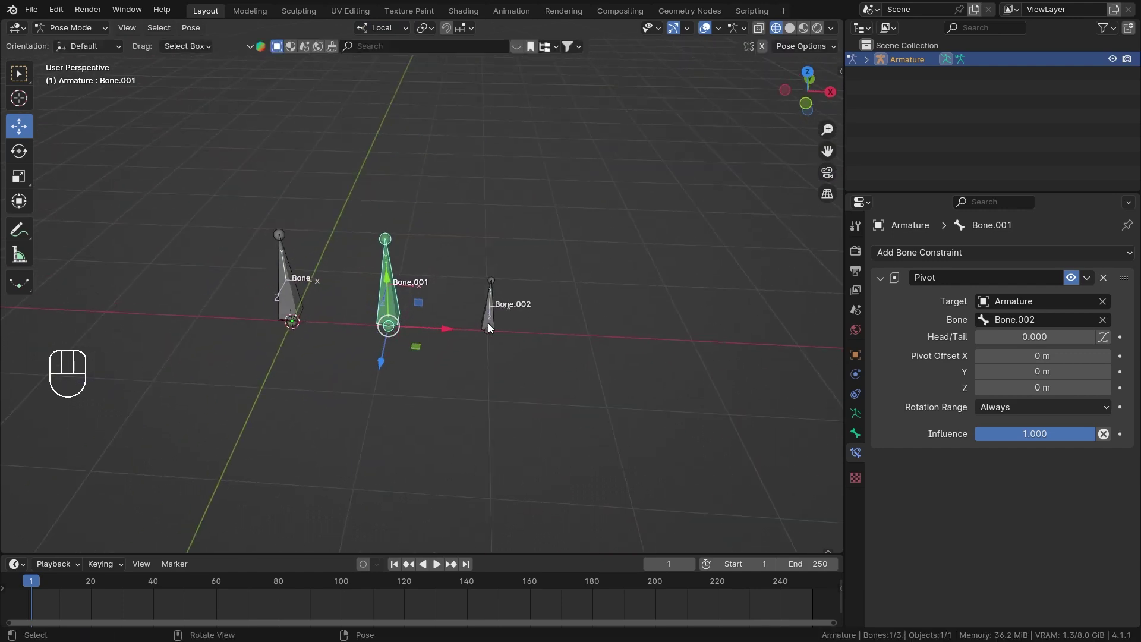
drag(368, 361, 380, 325)
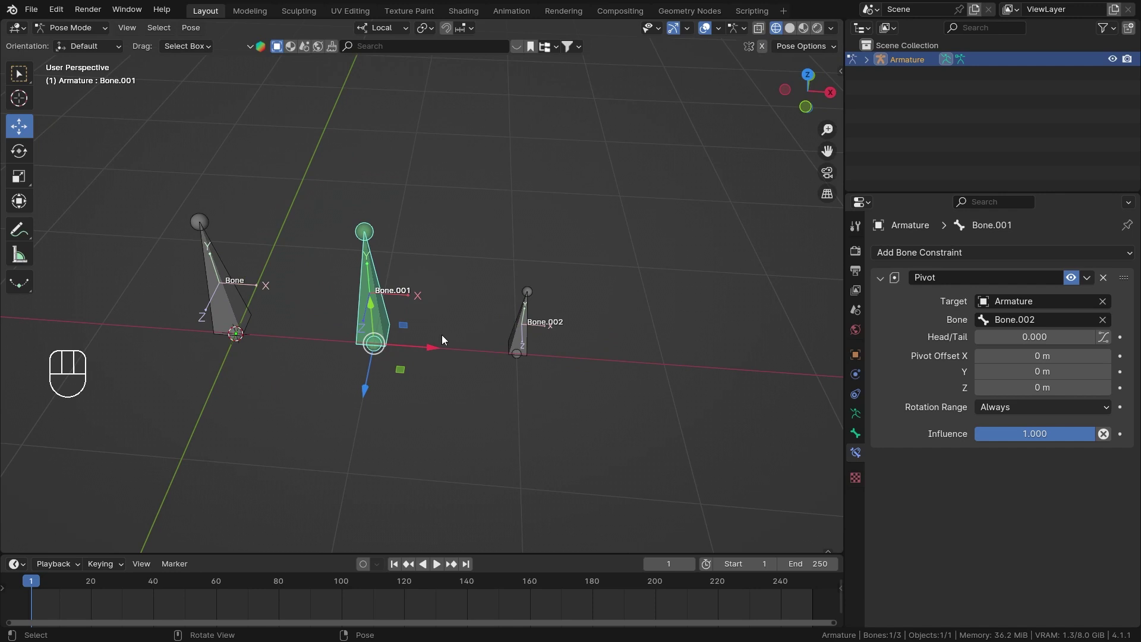
drag(445, 326, 460, 315)
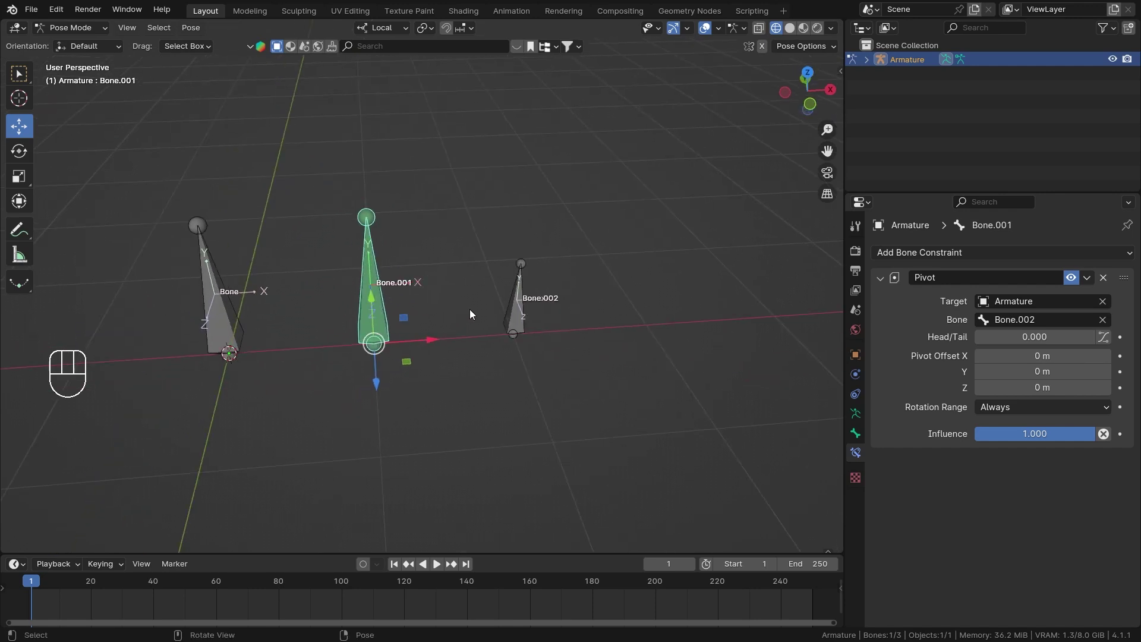
drag(1028, 425, 1100, 438)
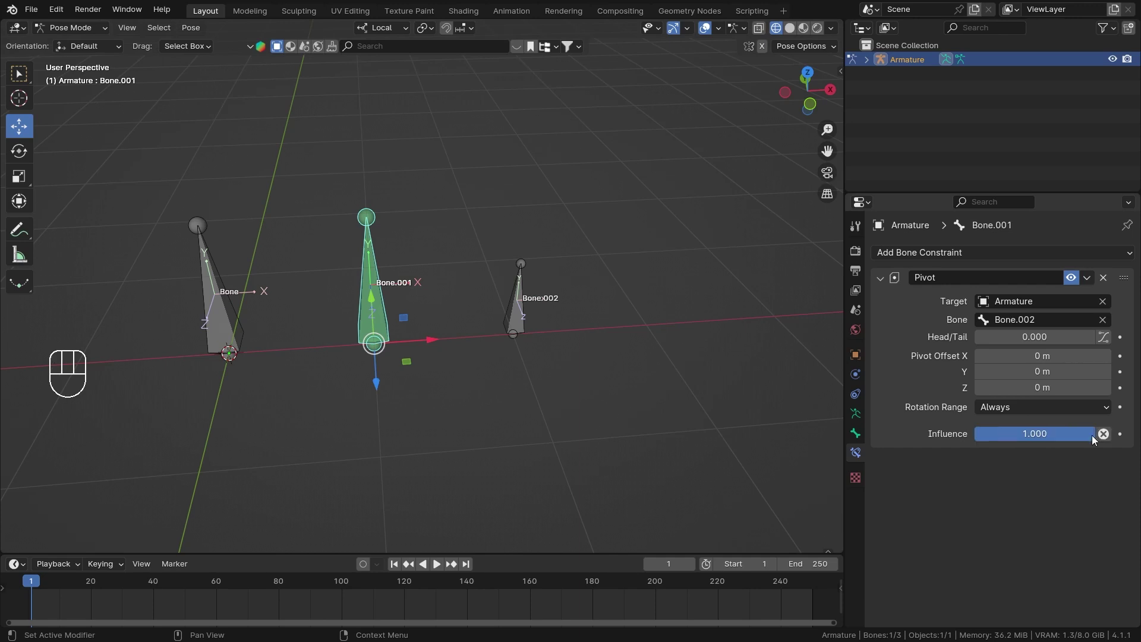
drag(1089, 441, 1033, 436)
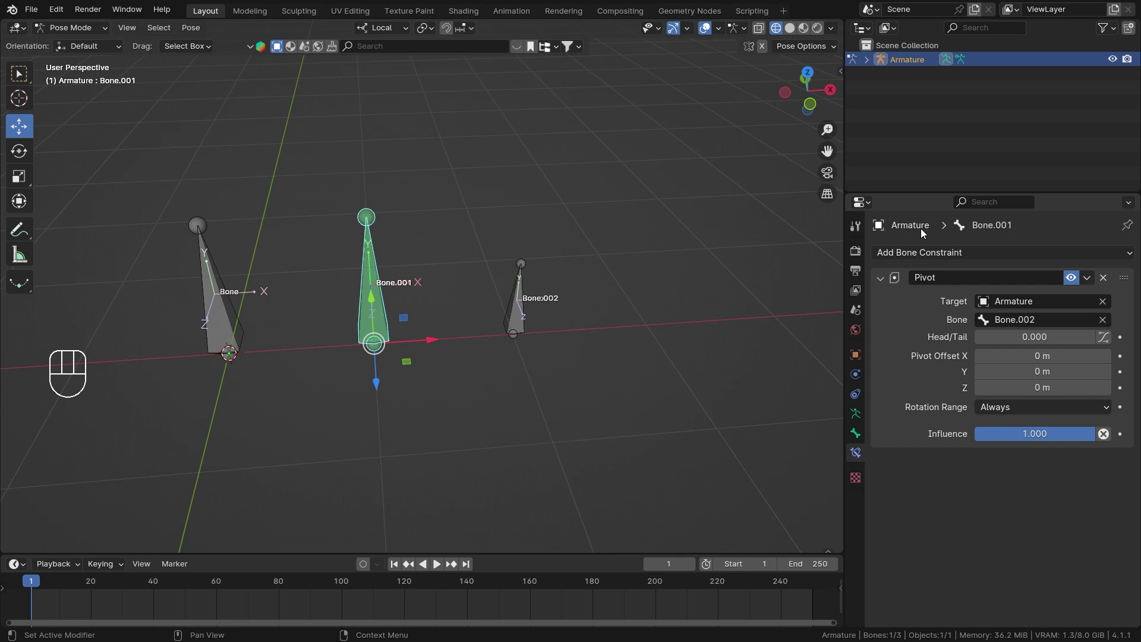
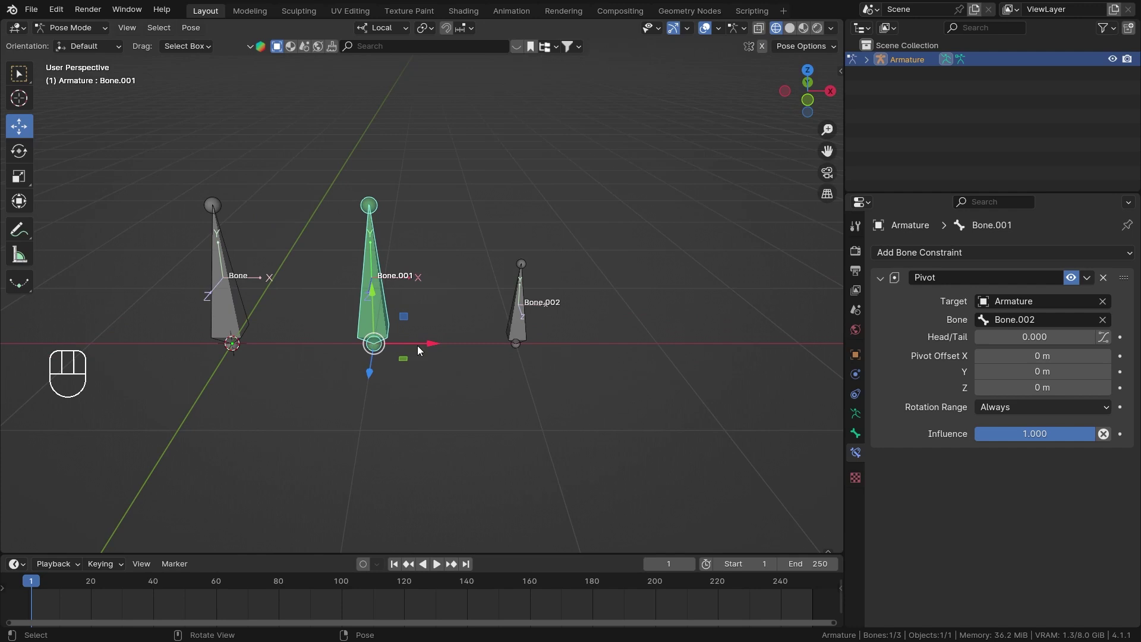
drag(427, 348, 465, 389)
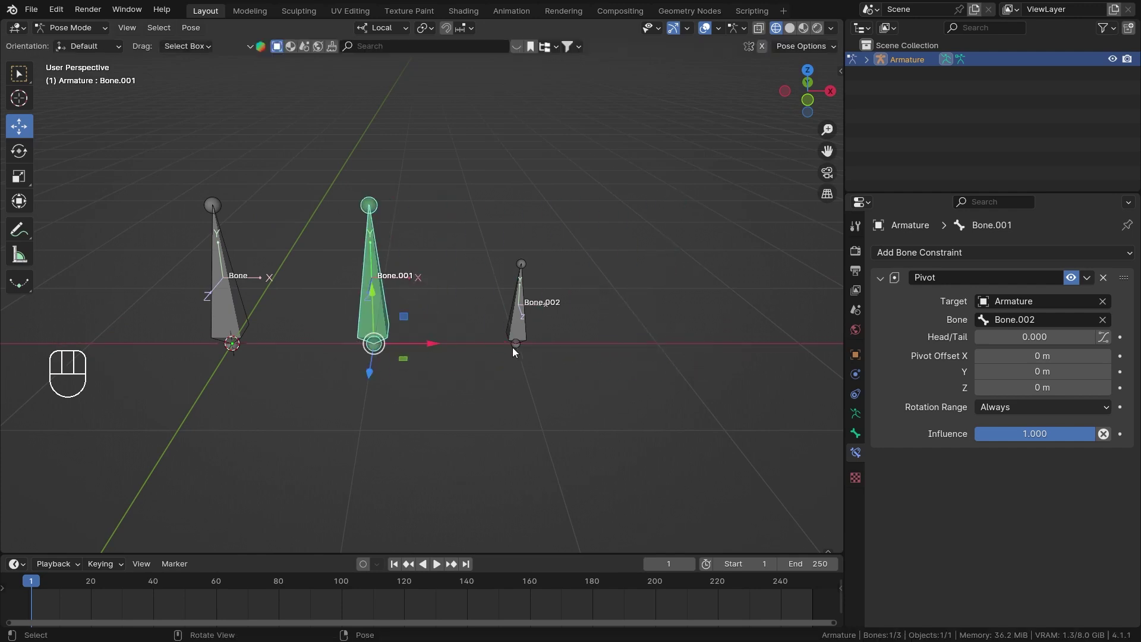
drag(580, 346, 559, 347)
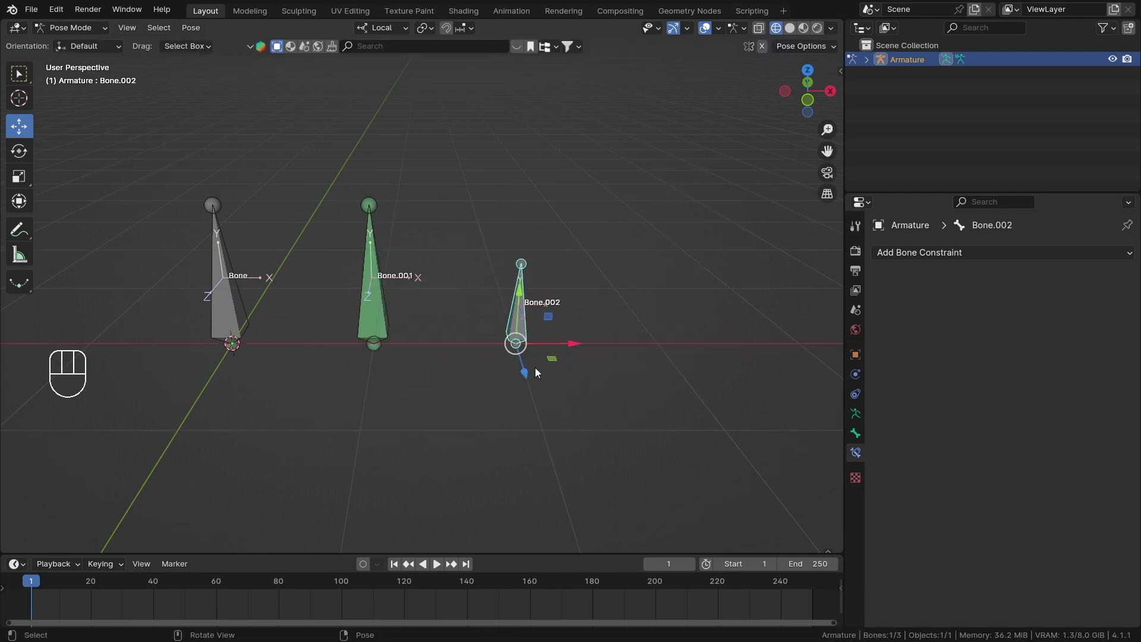